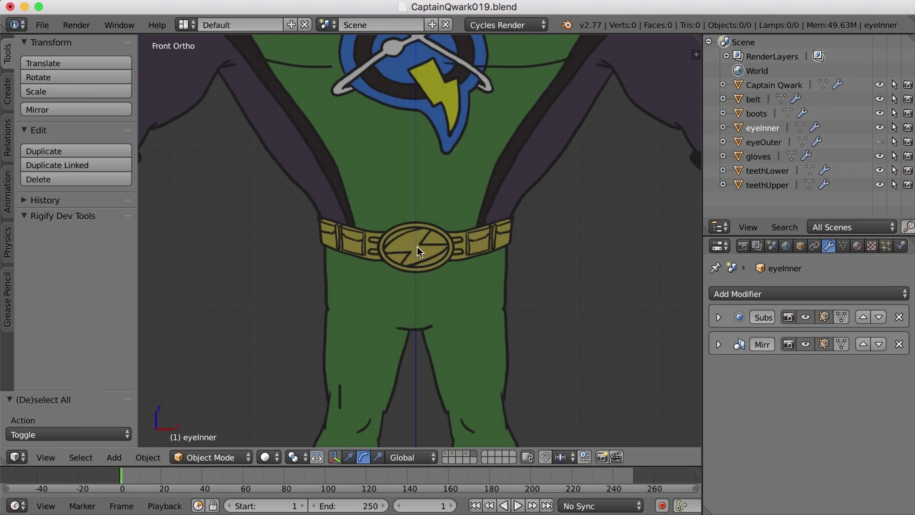
Step: Place the 3D cursor on the buckle centre and zero its X location in the N panel
left_click(419, 252)
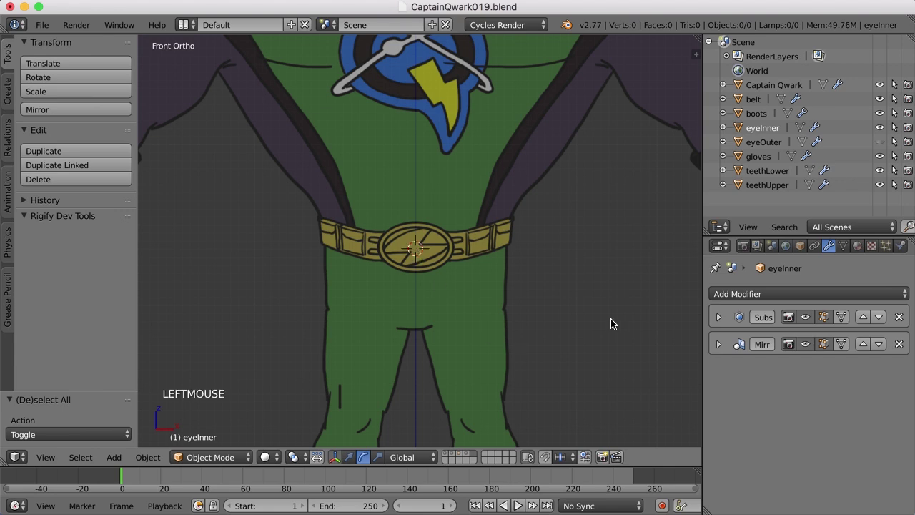
key("n")
scroll("down", 3)
scroll("up", 3)
left_click(696, 291)
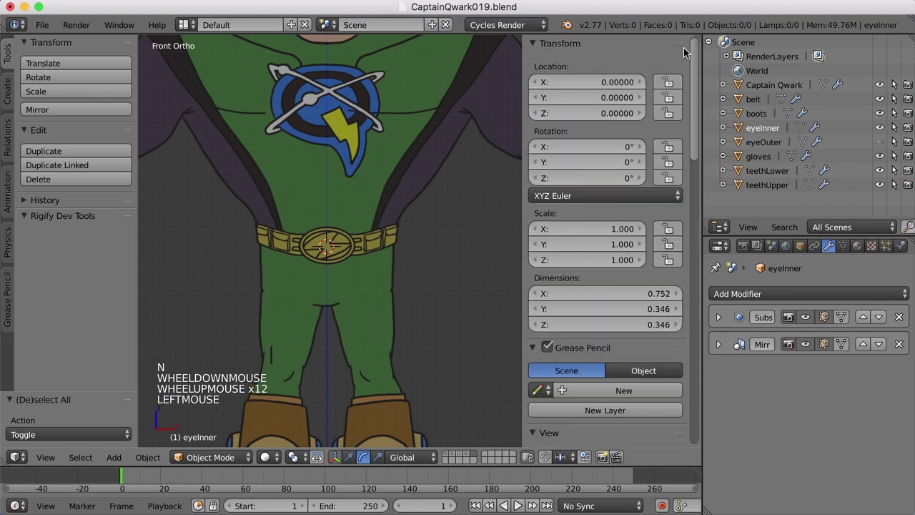
scroll("down", 3)
scroll("down", 3)
left_click(625, 308)
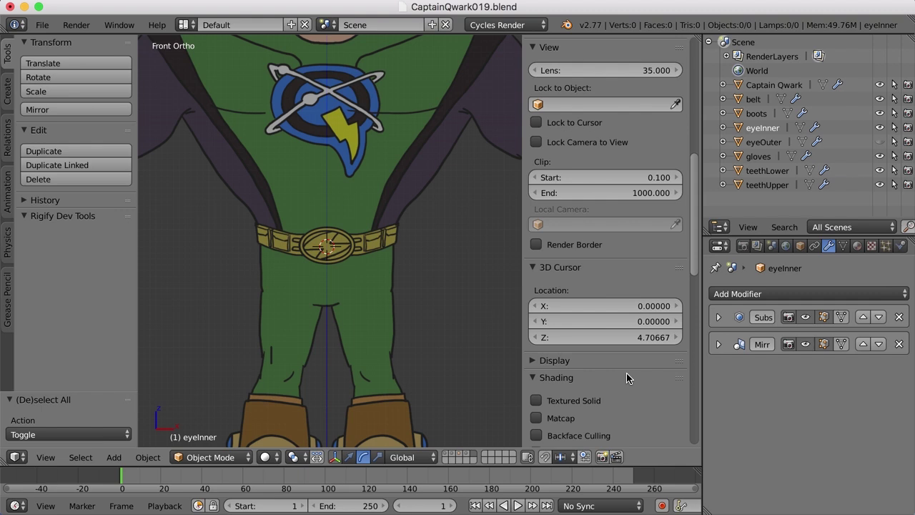
Step: Hide the properties panel and bring up the Create tab's shape list
key("n")
scroll("up", 3)
middle_click(543, 335)
left_click(6, 104)
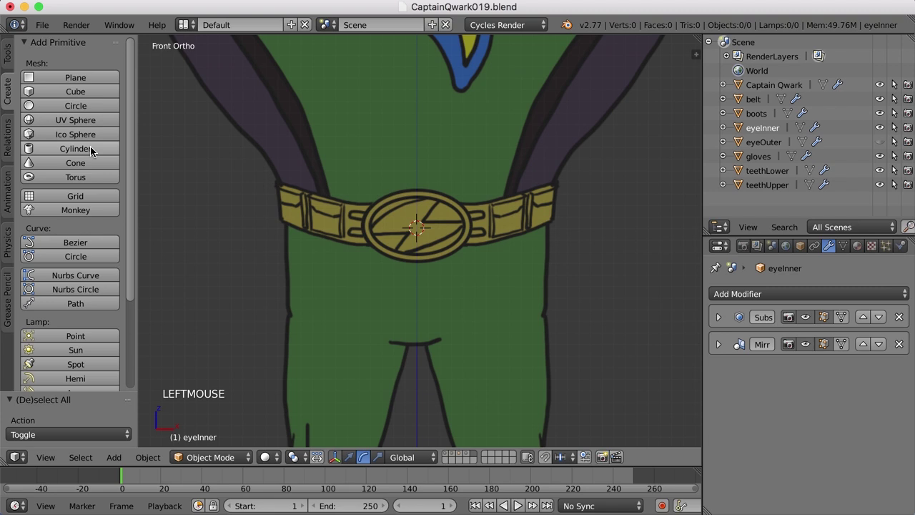
Step: Add a cylinder at the cursor, rotate it 90° on X, shrink it and widen it along X into the buckle oval
left_click(94, 150)
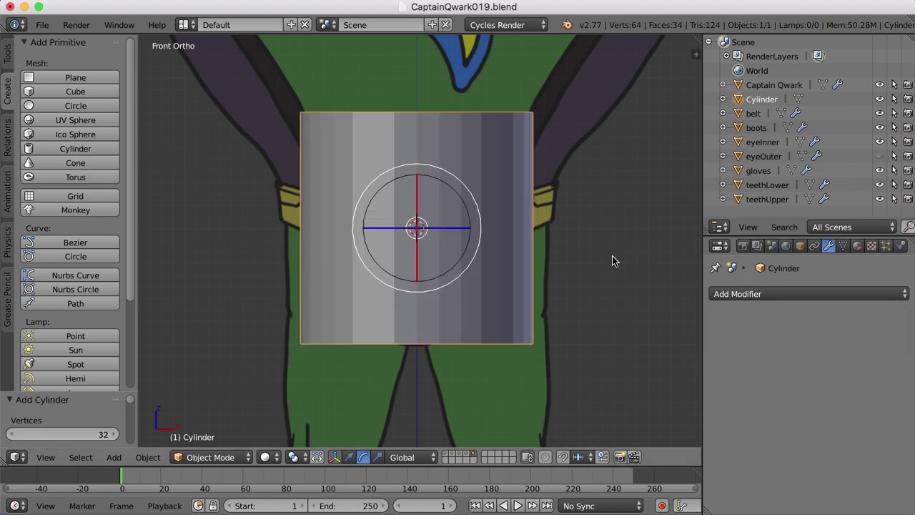
key("r")
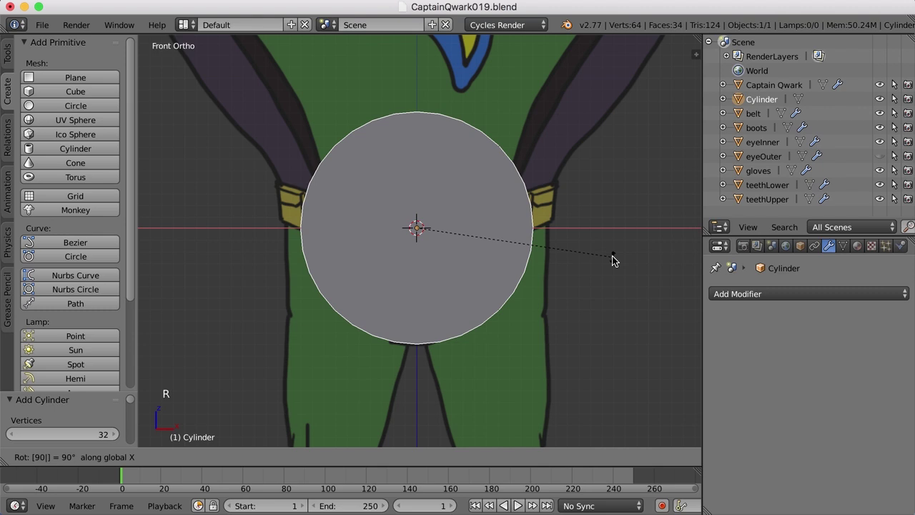
key("s")
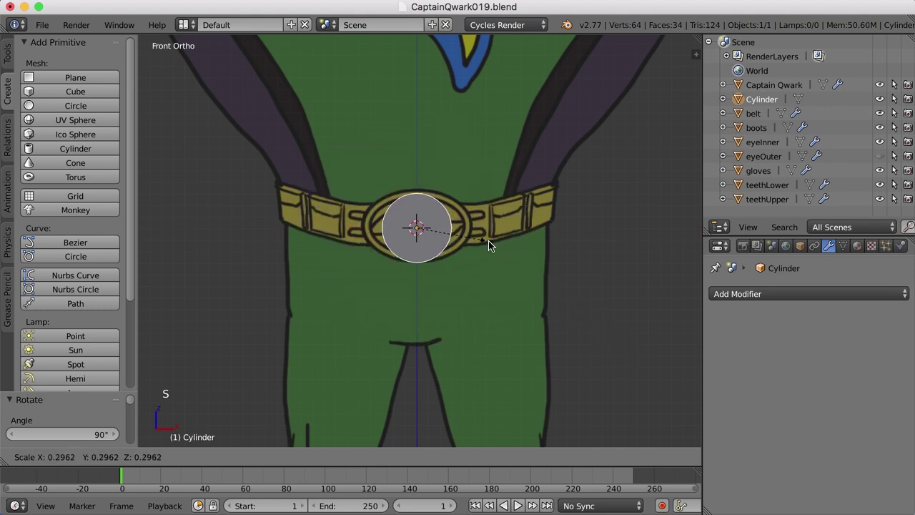
left_click(493, 247)
scroll("up", 3)
key("s")
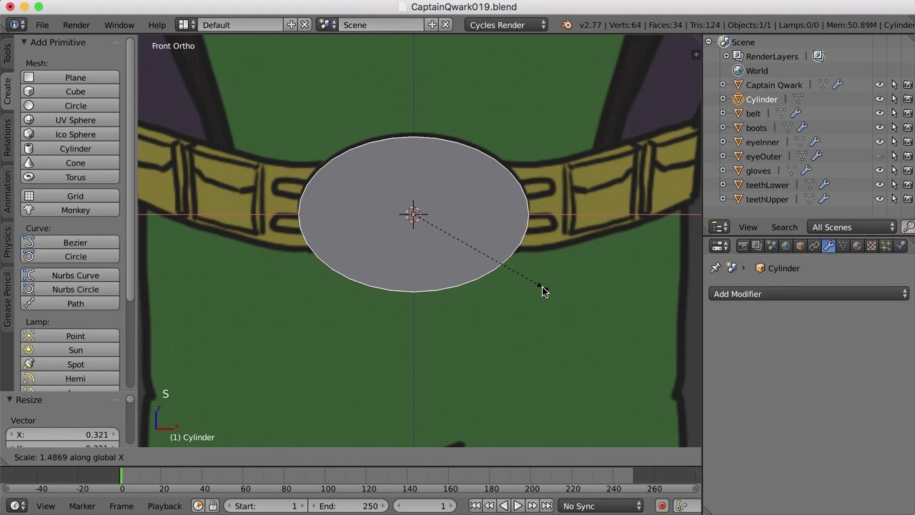
left_click(544, 288)
Step: Delete the cylinder's front and back end cap faces, leaving an open tube
key("ctrl+Tab")
middle_click(549, 288)
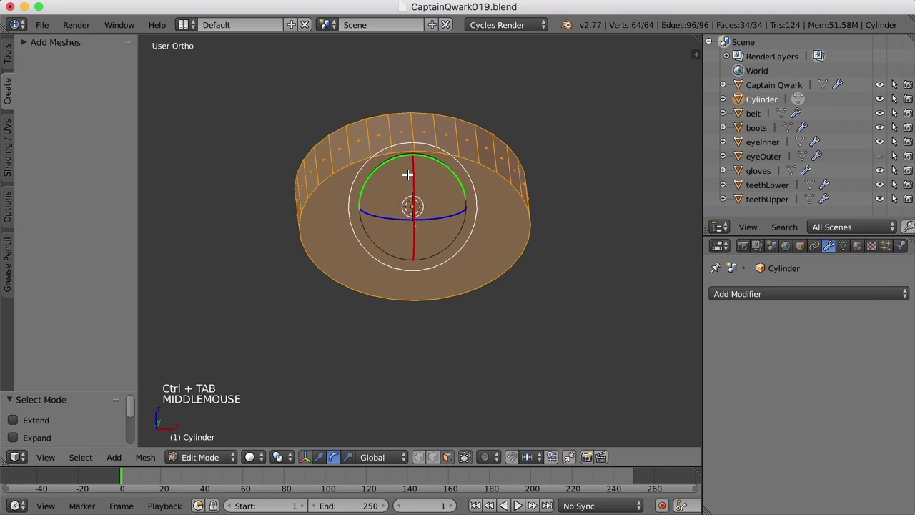
right_click(422, 237)
middle_click(576, 276)
right_click(490, 243)
key("x")
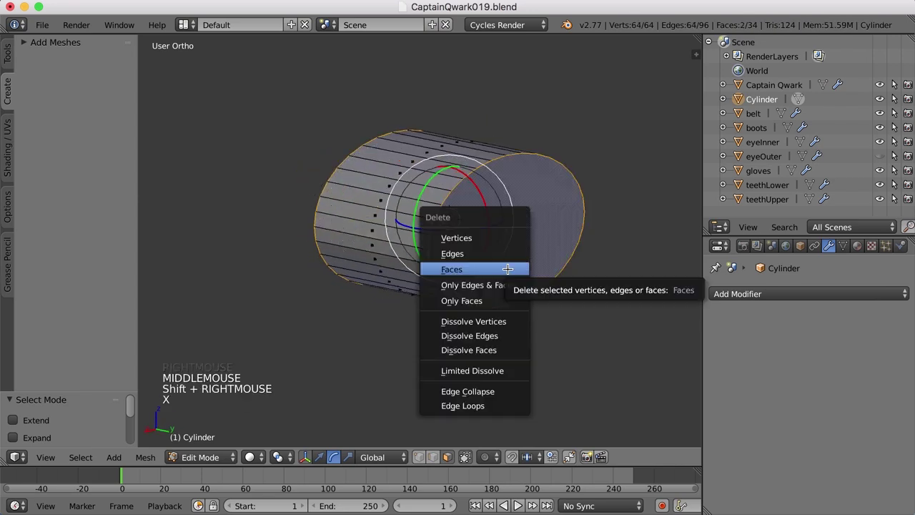
middle_click(440, 303)
Step: Back in Object Mode, scale the open tube down slightly over the buckle
key("Tab")
scroll("up", 3)
middle_click(576, 298)
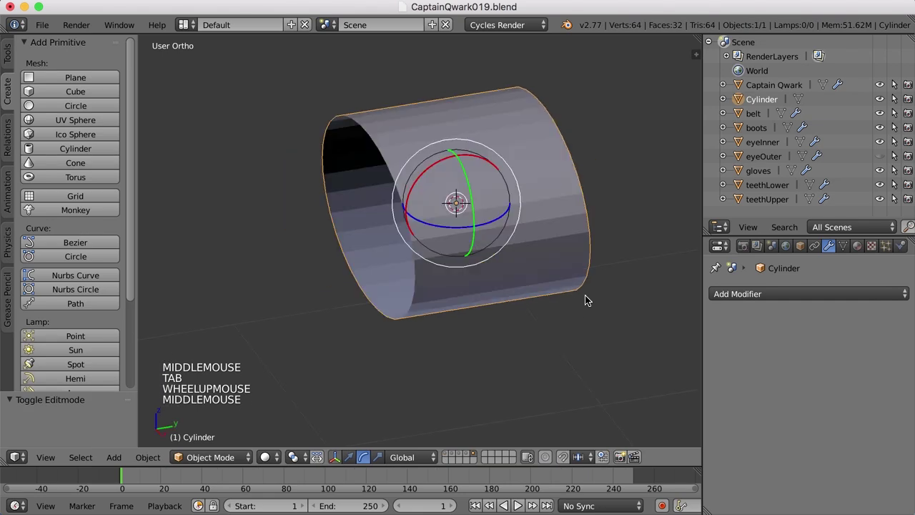
key("ctrl+alt+Right")
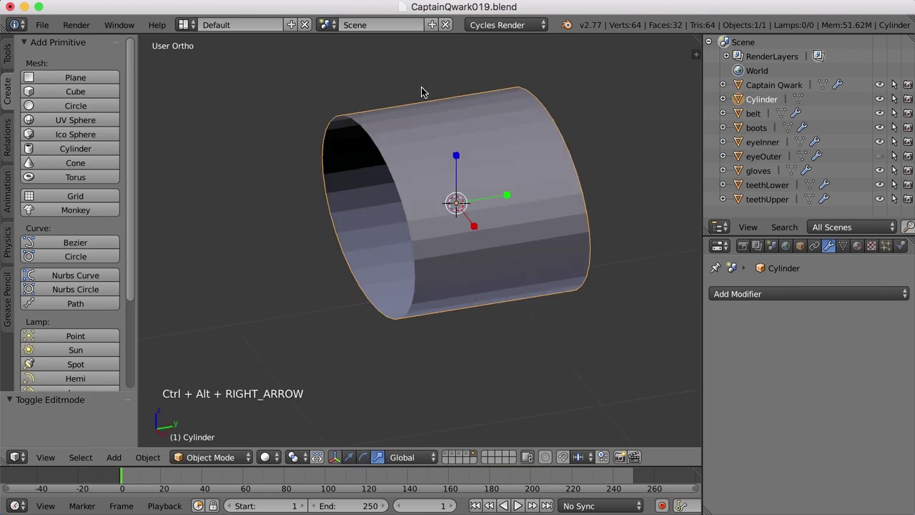
left_click(508, 199)
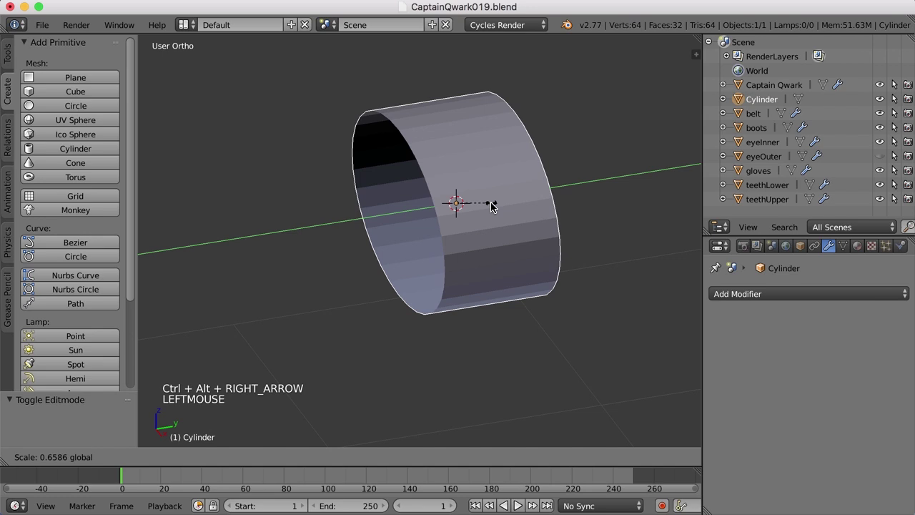
Step: Add a loop cut around the tube, resize the new loop, then scale the whole ring to fit the buckle
key("Tab")
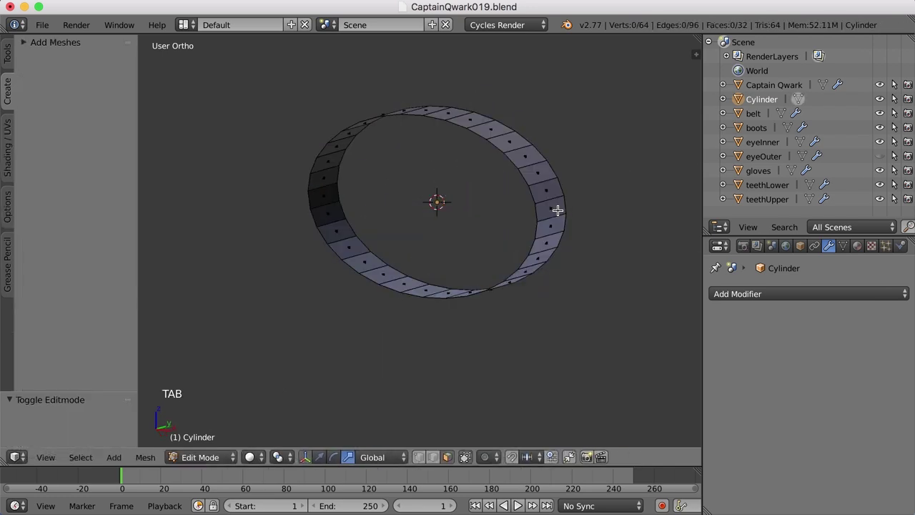
key("ctrl+r")
left_click(553, 197)
key("KP_1")
key("s")
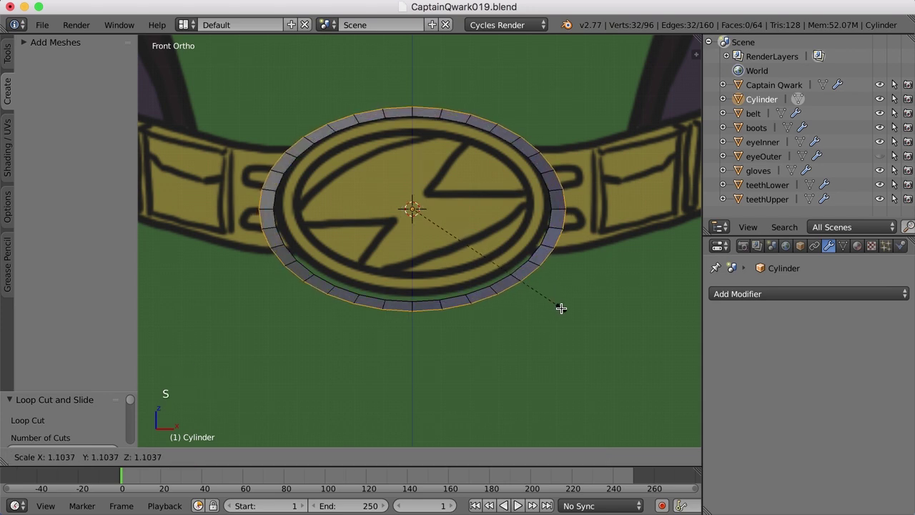
key("a")
key("Tab")
key("s")
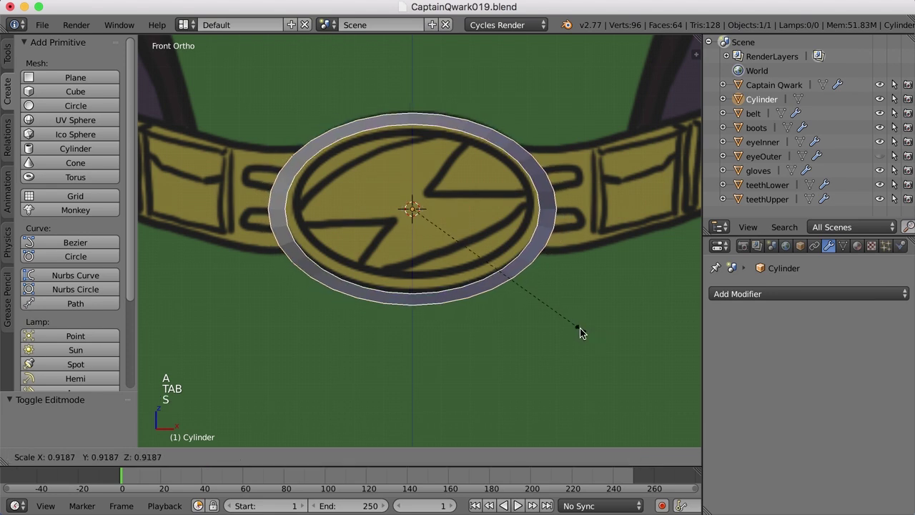
left_click(584, 333)
Step: Extrude and scale the ring's inner edge loop to give the buckle rim thickness
key("Tab")
right_click(535, 237)
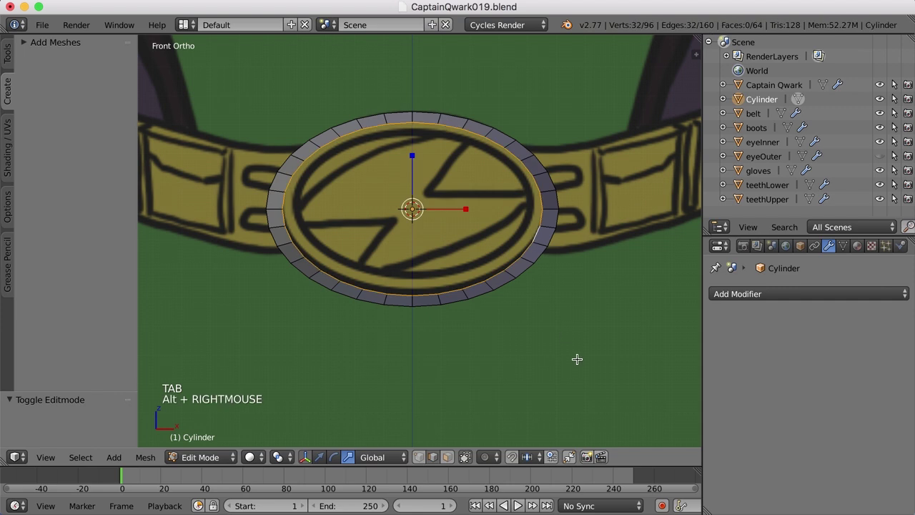
key("e")
left_click(578, 357)
key("s")
left_click(566, 358)
key("e")
left_click(570, 359)
Step: Extend the edge into a further strip, position and resize it, then inspect the finished rim
middle_click(549, 361)
key("ctrl+alt+Left")
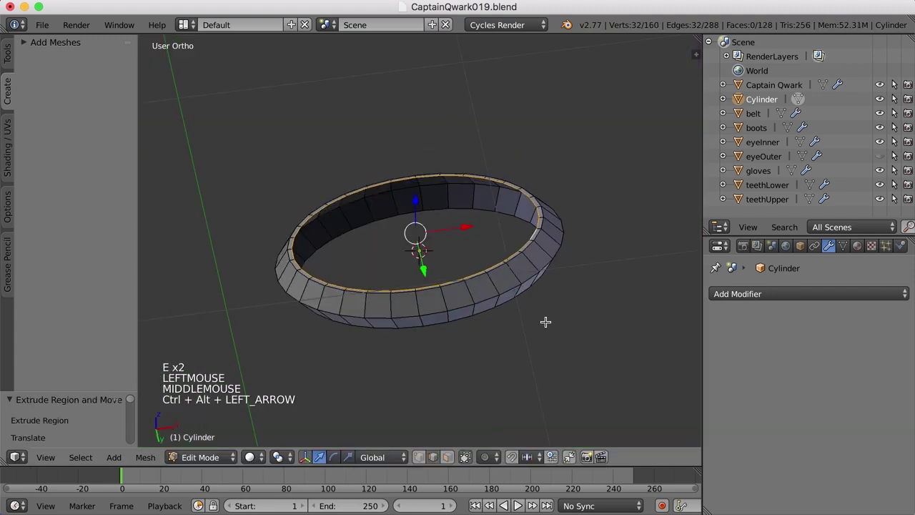
middle_click(543, 344)
left_click(420, 287)
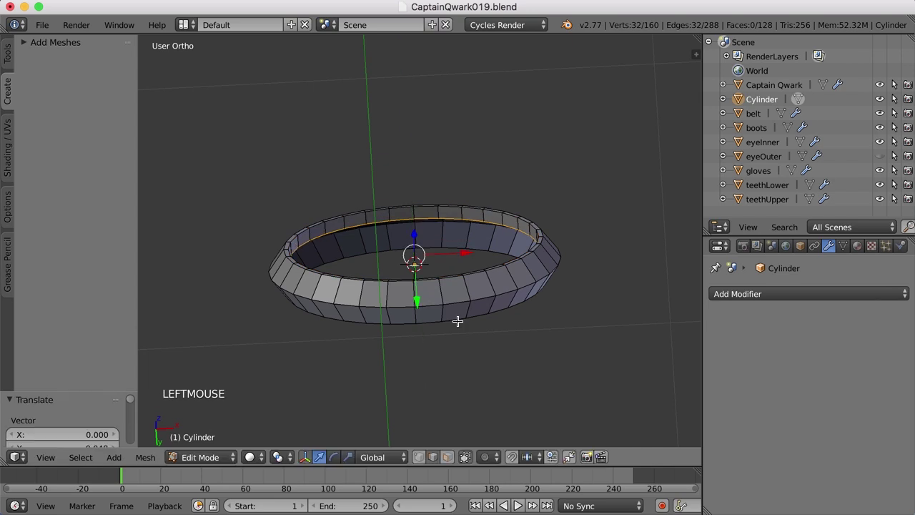
key("s")
left_click(462, 324)
middle_click(482, 277)
key("Tab")
middle_click(478, 292)
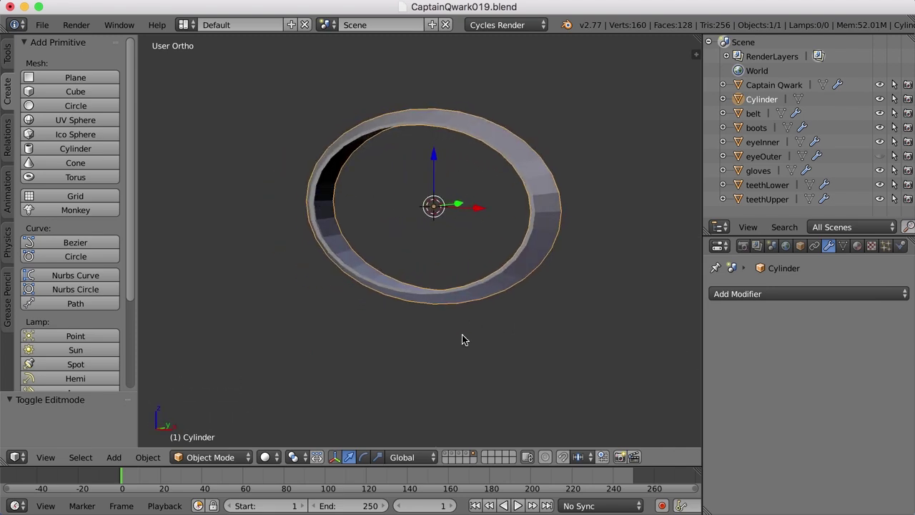
Step: From front view add a UV sphere at the buckle, rotated 90° on X and shrunk to size
key("KP_1")
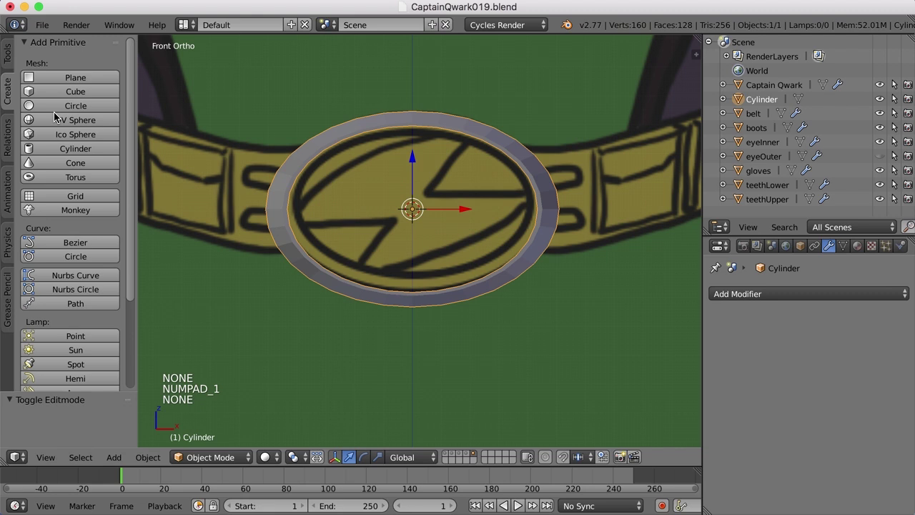
left_click(90, 123)
scroll("down", 3)
key("r")
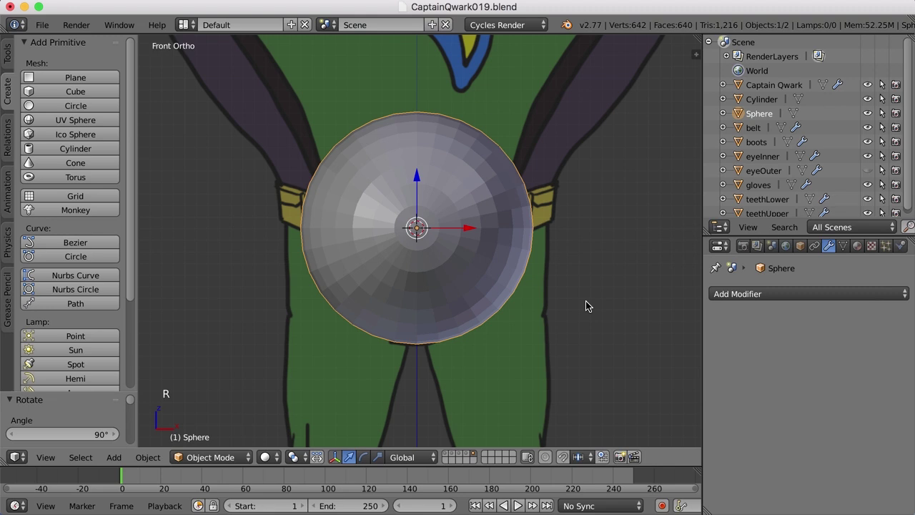
key("s")
left_click(465, 253)
Step: Stretch the sphere wide along X and flatten it along Y into a domed oval disc
scroll("up", 3)
key("s")
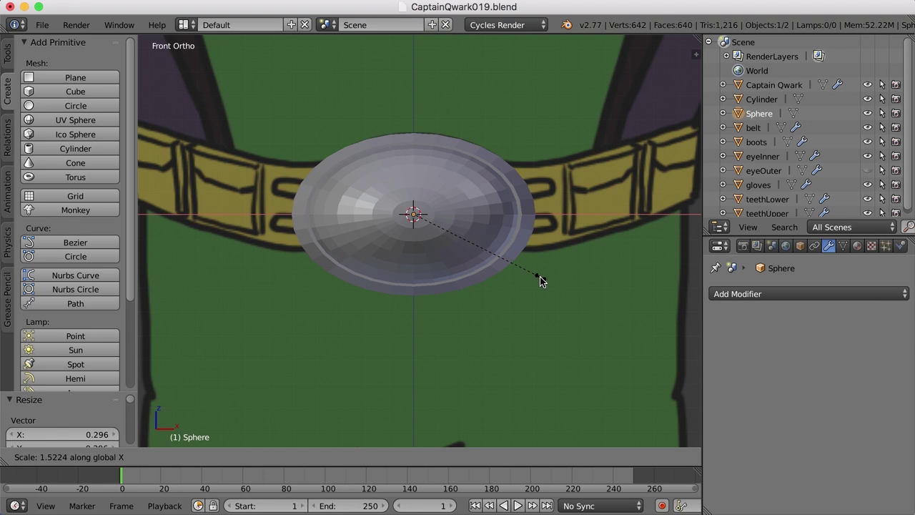
left_click(505, 282)
middle_click(439, 296)
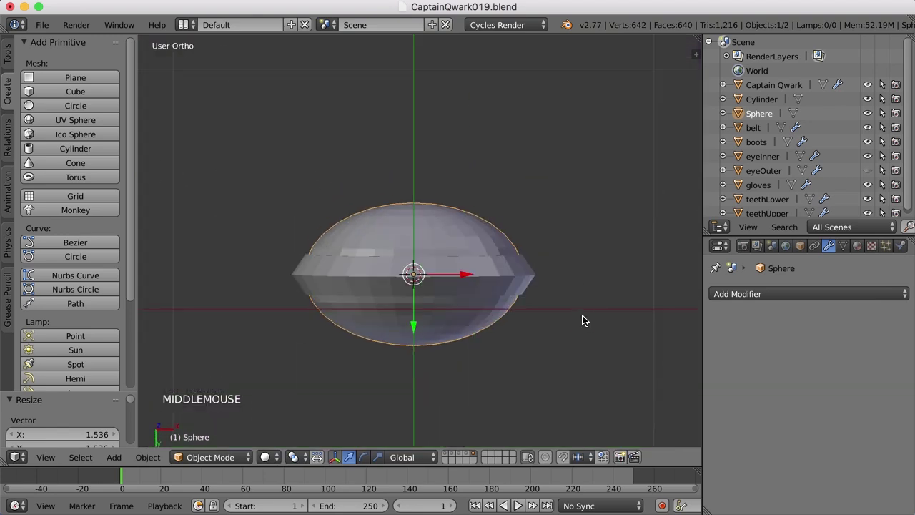
key("s")
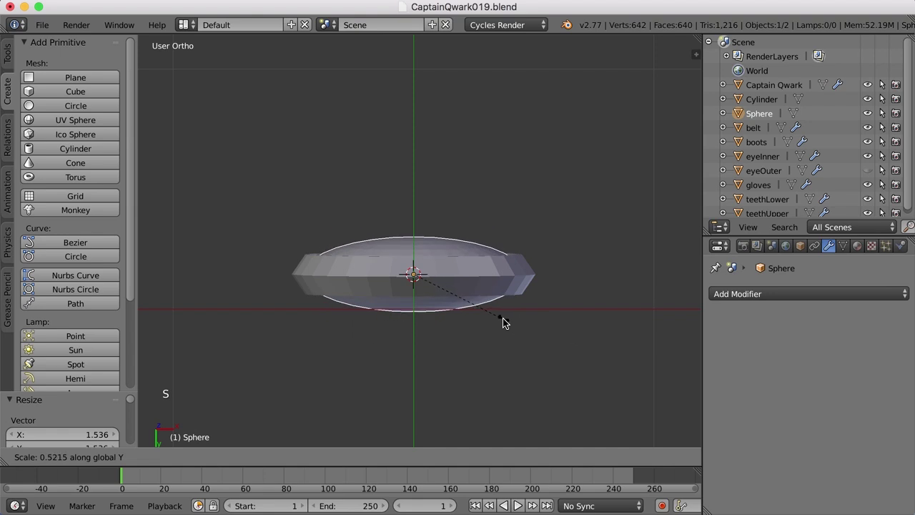
left_click(499, 318)
left_click(413, 327)
middle_click(526, 286)
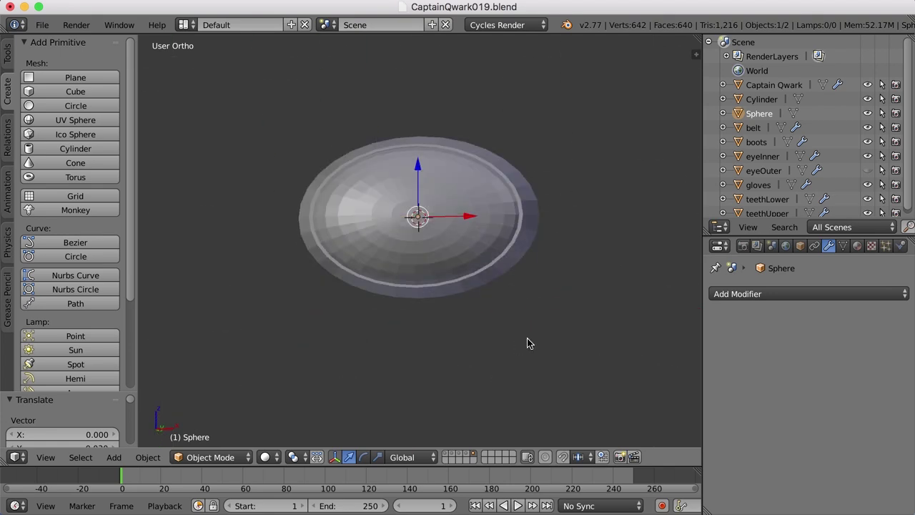
Step: In side-view wireframe, box-select and delete the back half of the flattened sphere
key("KP_3")
scroll("up", 3)
middle_click(515, 288)
key("z")
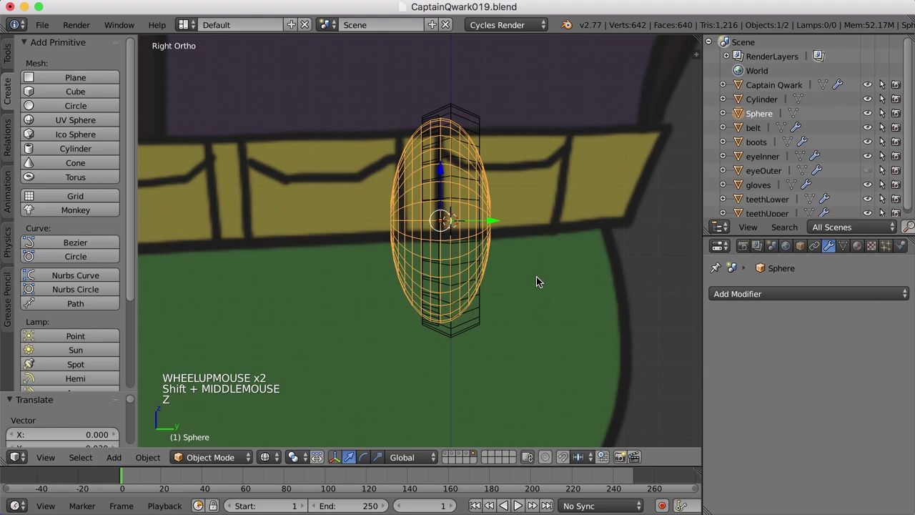
key("Tab")
key("ctrl+Tab")
key("a")
key("b")
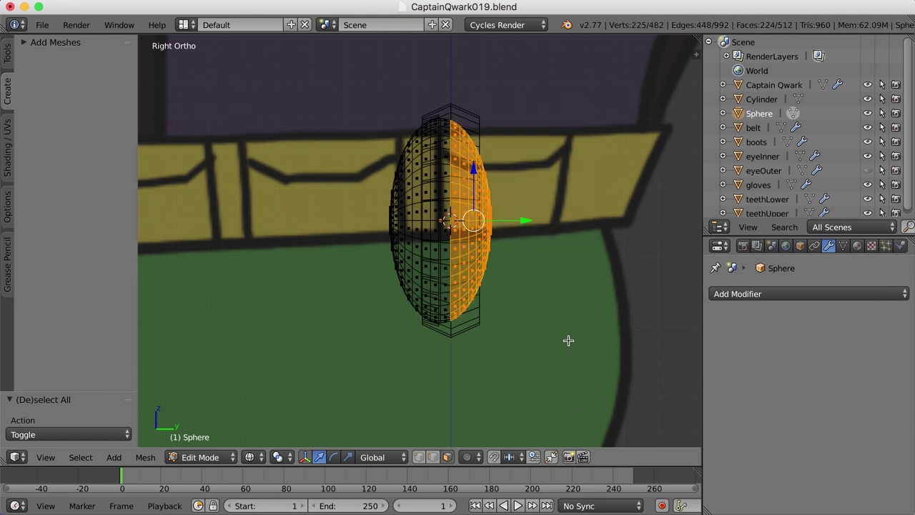
key("x")
key("a")
key("z")
scroll("down", 3)
Step: Leave Edit Mode and orbit to check the domed cap sitting inside the buckle ring
key("Tab")
middle_click(511, 332)
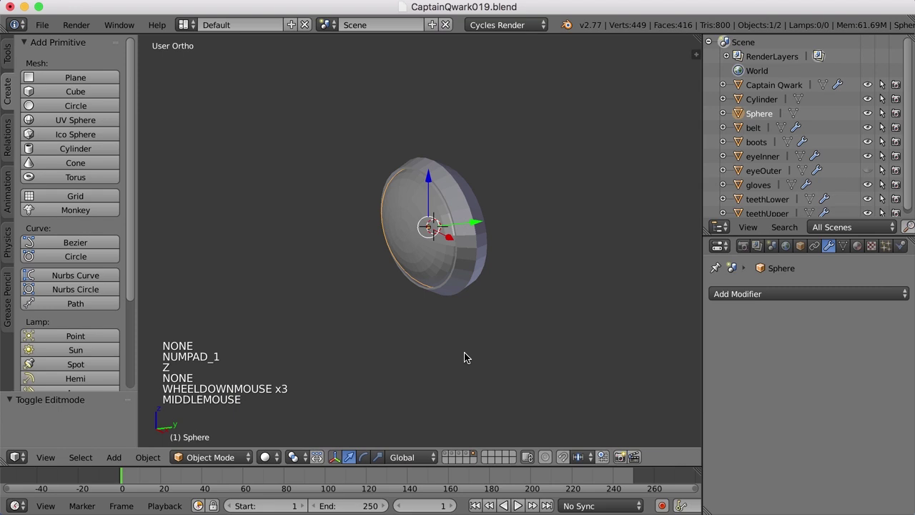
scroll("up", 3)
middle_click(542, 351)
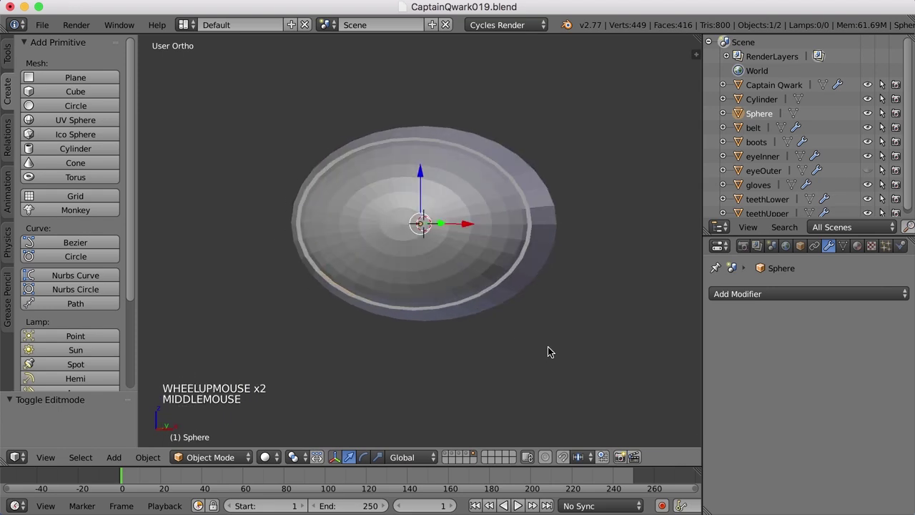
Step: Give the buckle ring a Subdivision Surface modifier and smooth shading
right_click(522, 281)
left_click(778, 294)
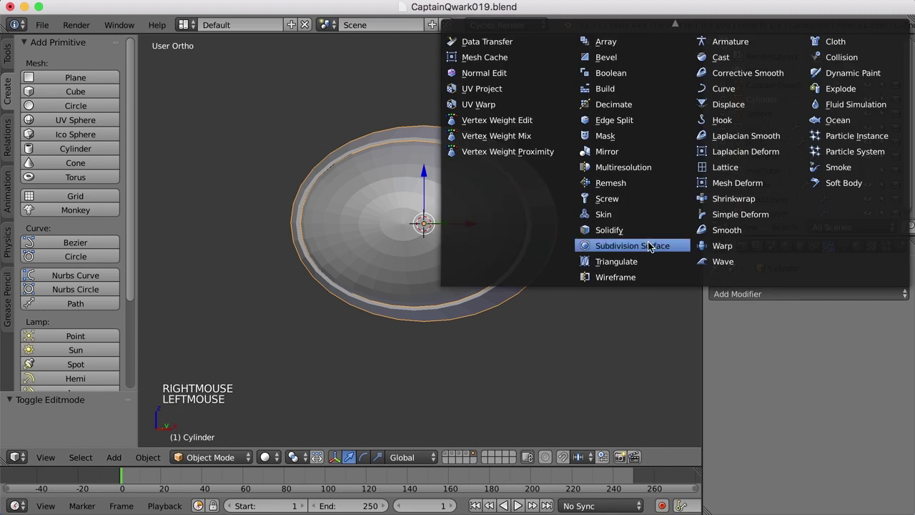
middle_click(602, 283)
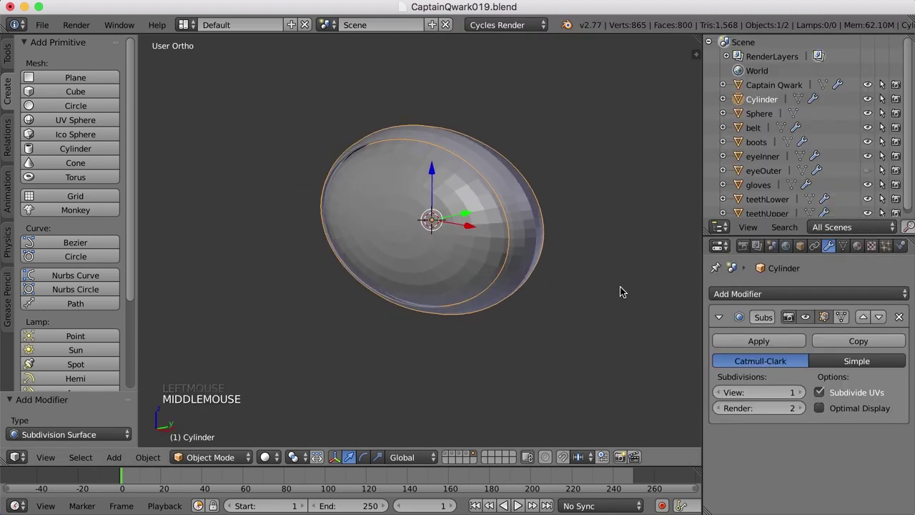
middle_click(590, 286)
left_click(804, 397)
left_click(15, 63)
left_click(70, 250)
Step: Give the buckle sphere a Subdivision Surface modifier at View level 2 with smooth shading, and enter its Edit Mode
right_click(443, 246)
left_click(766, 299)
left_click(768, 299)
left_click(803, 397)
left_click(49, 249)
scroll("up", 3)
middle_click(567, 300)
key("Tab")
scroll("up", 3)
middle_click(437, 215)
Step: Dissolve the sphere's centre pole geometry, then select the buckle ring and enter its Edit Mode
key("ctrl+Tab")
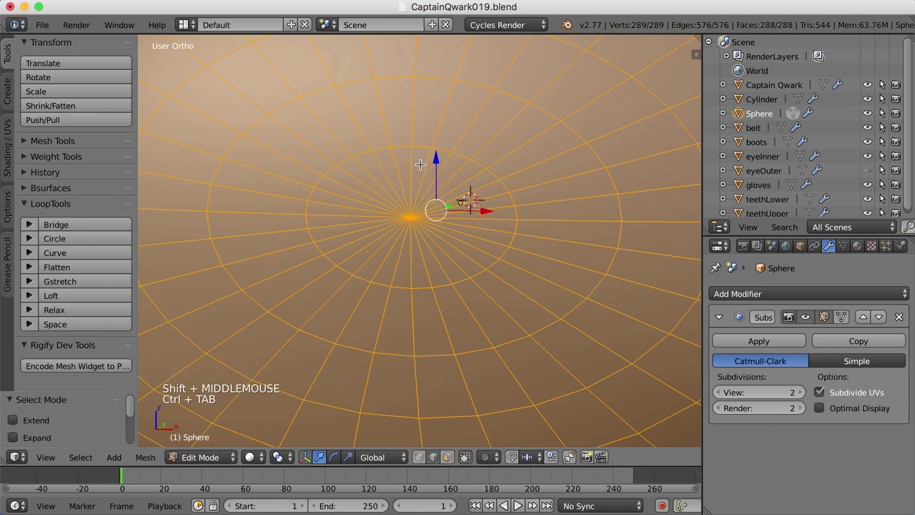
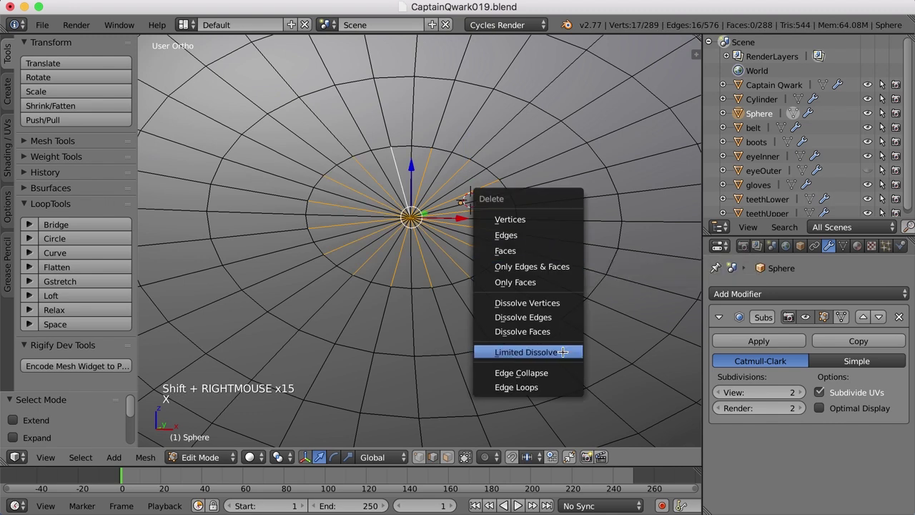
key("Tab")
scroll("down", 3)
right_click(555, 281)
scroll("up", 3)
key("Tab")
middle_click(583, 250)
middle_click(534, 273)
Step: Add an edge loop tightening the ring's inner rim and return to Object Mode
key("ctrl+r")
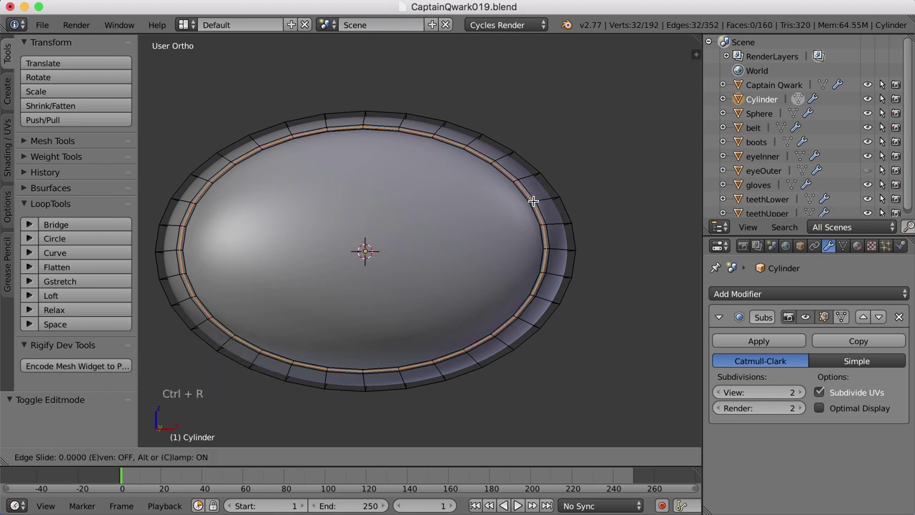
left_click(535, 200)
key("a")
key("Tab")
scroll("down", 3)
middle_click(589, 287)
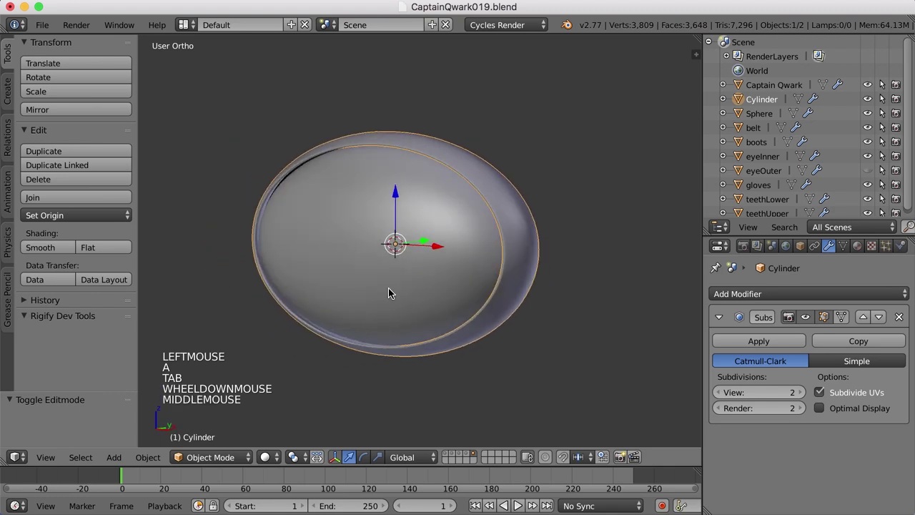
Step: Scale the buckle sphere up slightly and orbit to inspect the buckle
right_click(395, 285)
key("s")
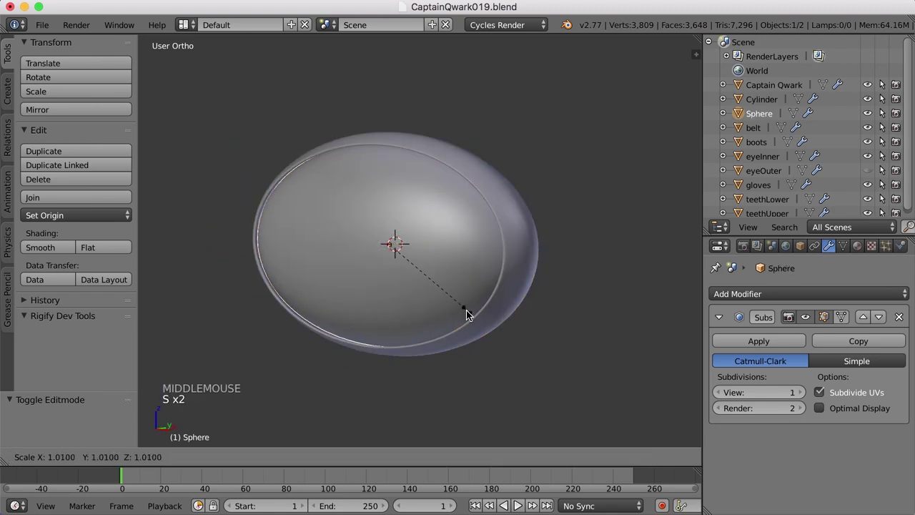
left_click(468, 313)
key("a")
key("Tab")
key("Tab")
scroll("down", 3)
middle_click(465, 325)
scroll("down", 3)
middle_click(480, 331)
scroll("down", 3)
scroll("up", 3)
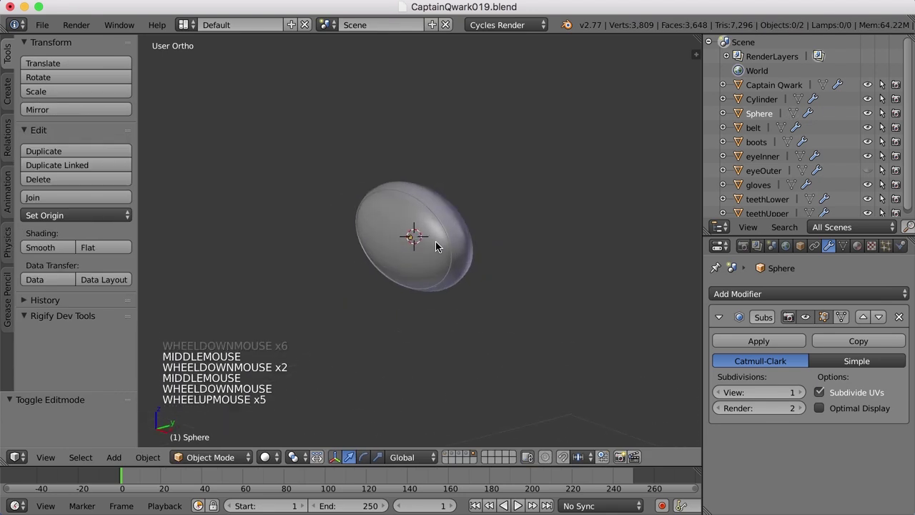
Step: Join the buckle sphere and ring into a single buckle object (Ctrl+J)
right_click(438, 249)
right_click(462, 259)
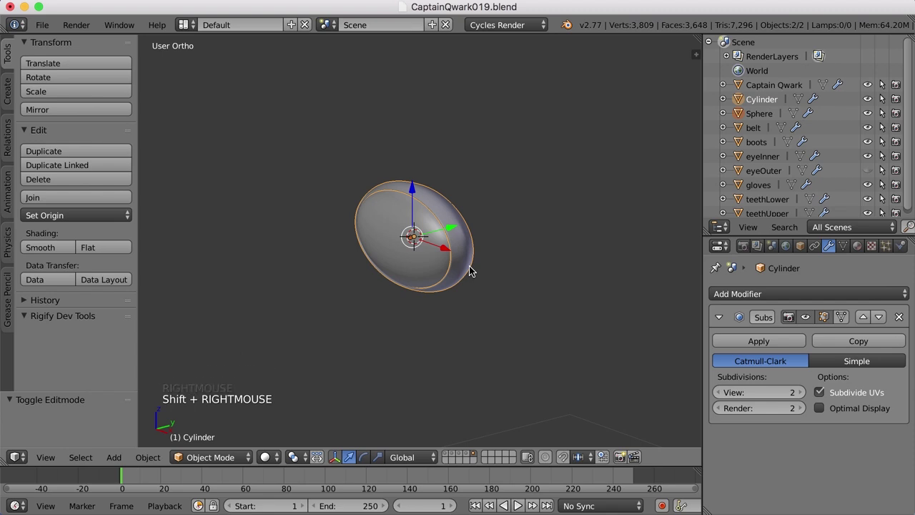
key("ctrl+j")
key("a")
key("Tab")
right_click(475, 284)
key("Tab")
scroll("down", 3)
Step: Move the combined buckle forward onto the front of Qwark's belt and check it from several angles
right_click(563, 270)
middle_click(562, 269)
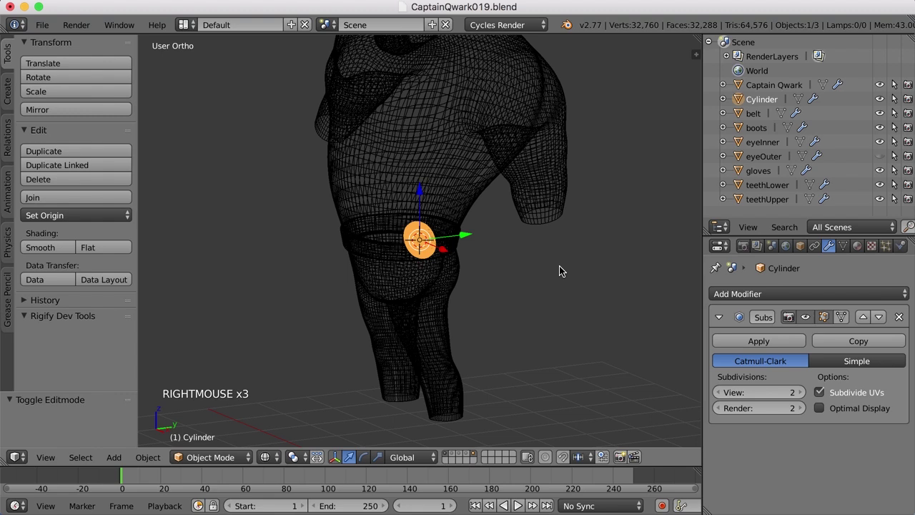
left_click(466, 239)
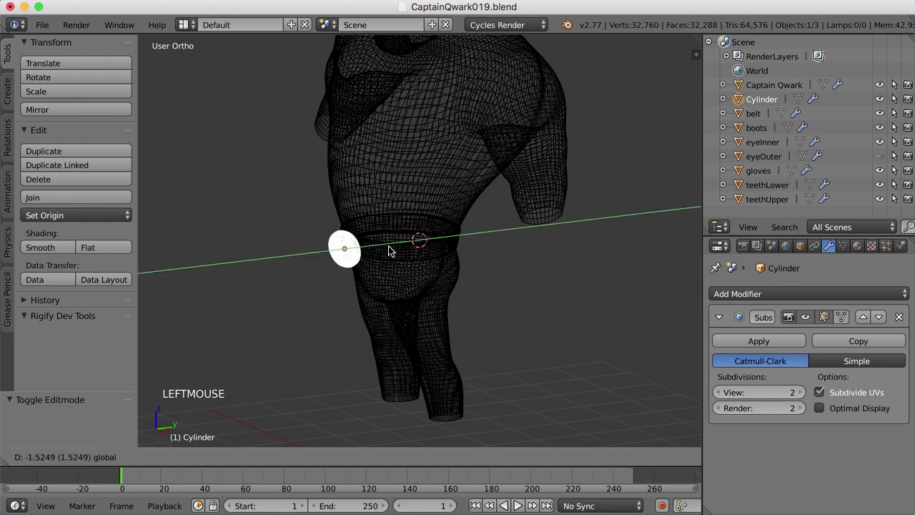
key("z")
scroll("up", 3)
middle_click(449, 329)
scroll("up", 3)
middle_click(536, 302)
Step: Select the belt and frame the view on it where the domed buckle meets the band
middle_click(506, 355)
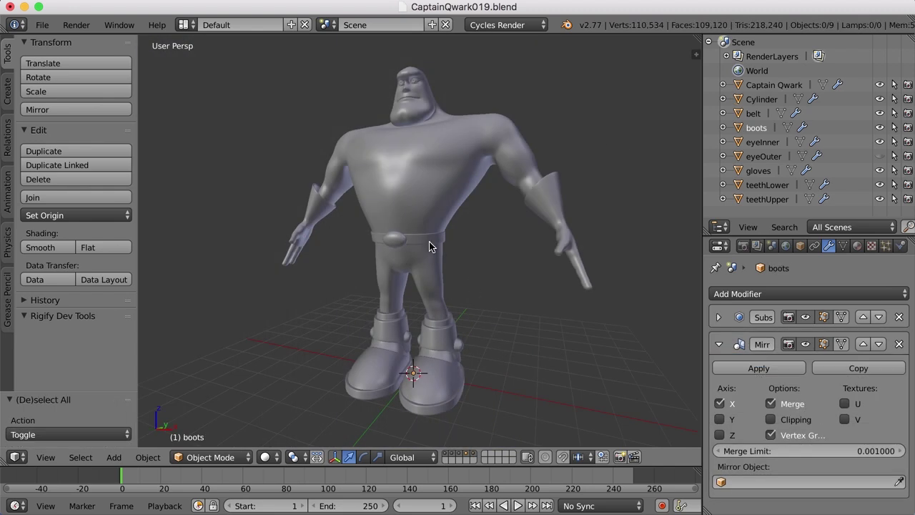
right_click(433, 244)
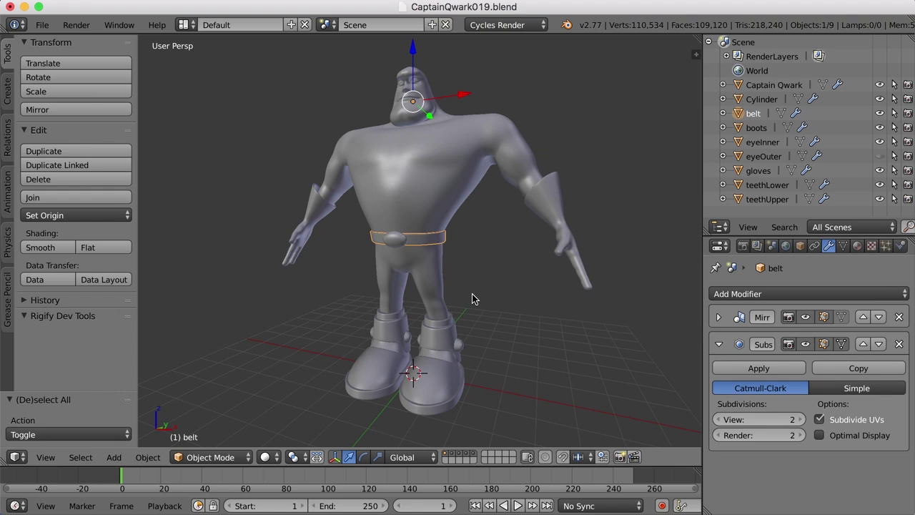
key("KP_Decimal")
middle_click(526, 306)
Step: Turn off the belt's Subsurf viewport preview and enter face-select Edit Mode on the belt
middle_click(536, 315)
middle_click(520, 314)
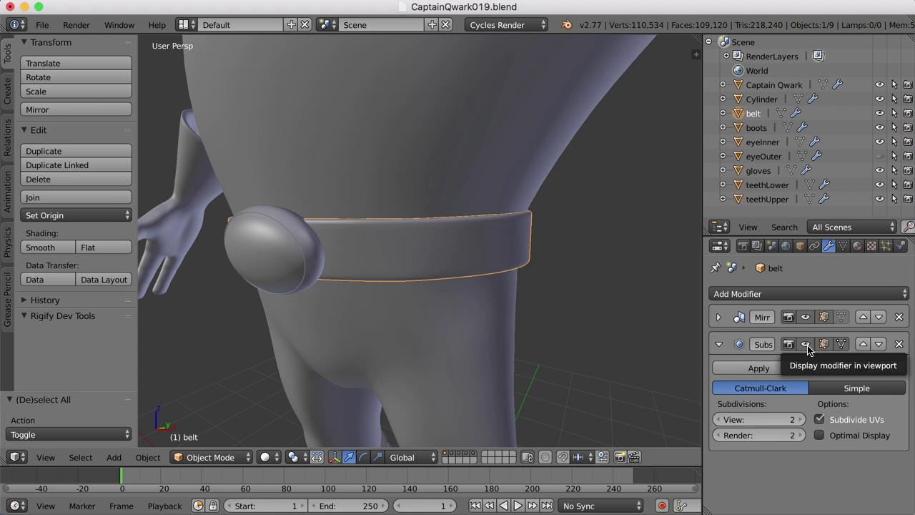
left_click(814, 348)
key("Tab")
middle_click(496, 294)
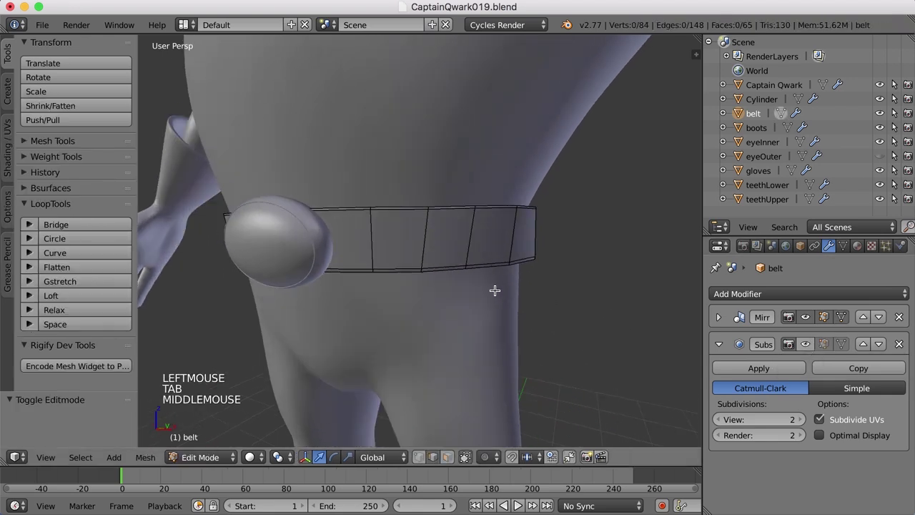
key("ctrl+Tab")
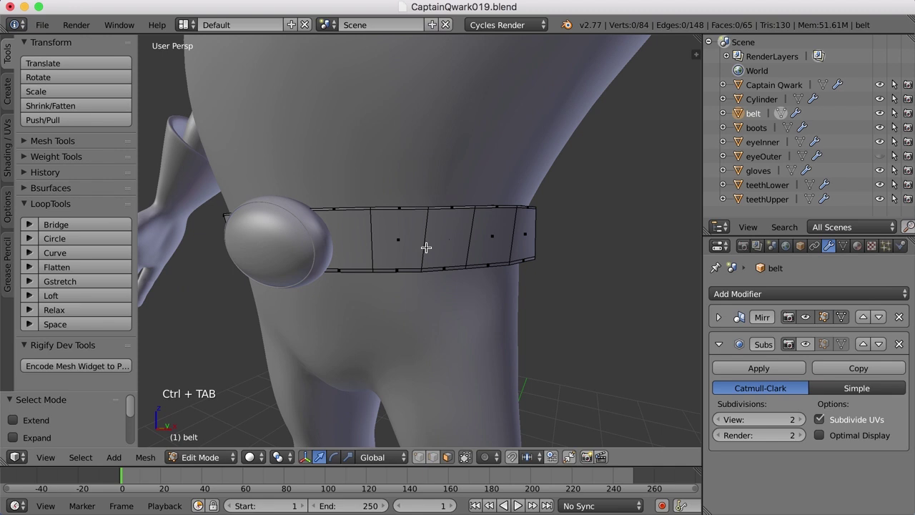
Step: Select a strip of front belt faces beside the buckle where the pouches will sit
right_click(423, 243)
middle_click(500, 292)
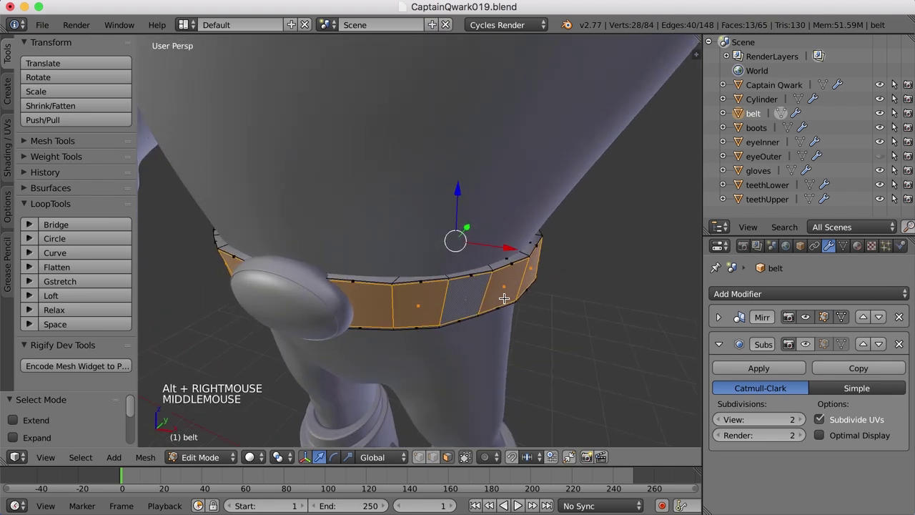
key("z")
middle_click(446, 313)
right_click(396, 260)
right_click(343, 265)
middle_click(471, 310)
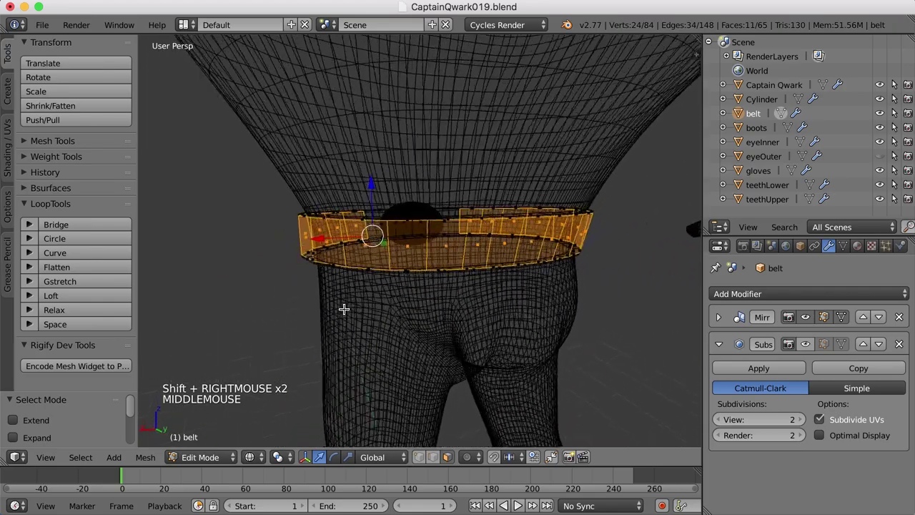
right_click(461, 261)
right_click(436, 260)
middle_click(412, 310)
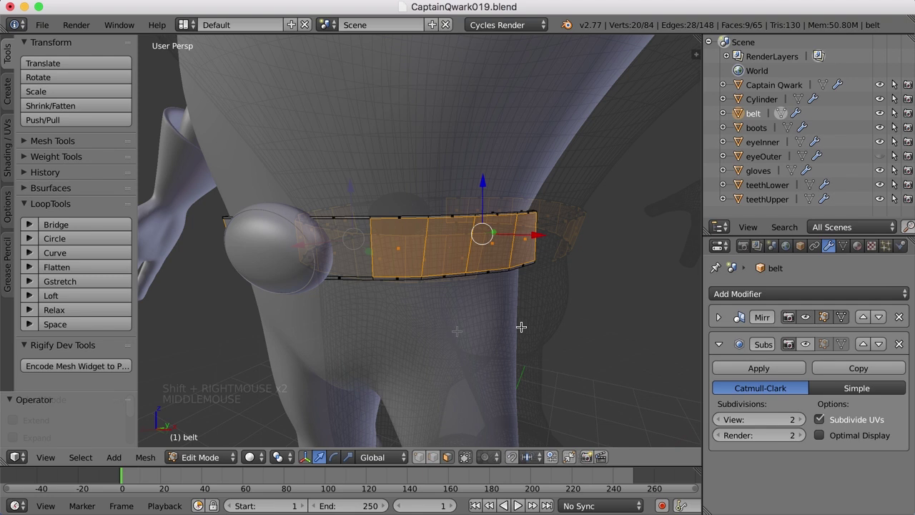
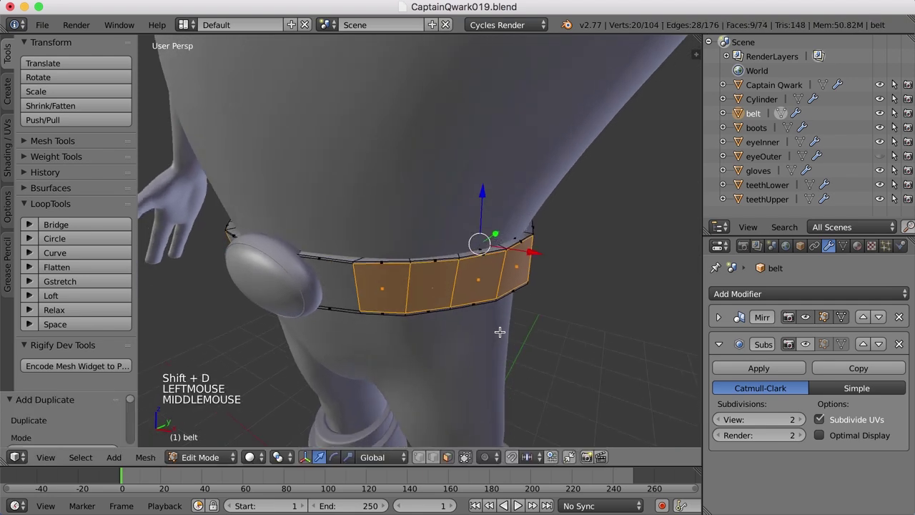
Step: Duplicate the selected belt faces and separate them into a new belt.001 object
scroll("down", 3)
key("p")
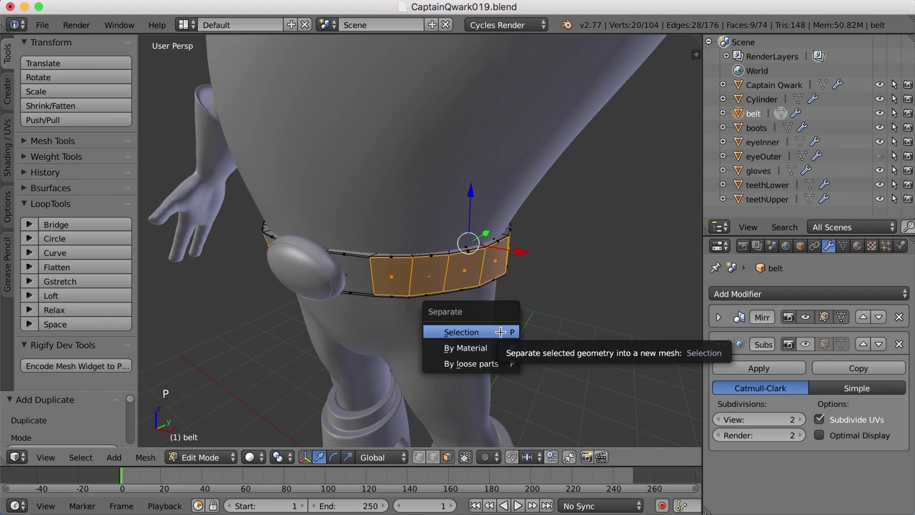
key("Tab")
right_click(446, 278)
Step: Move belt.001 to its own layer and show only that layer
middle_click(509, 342)
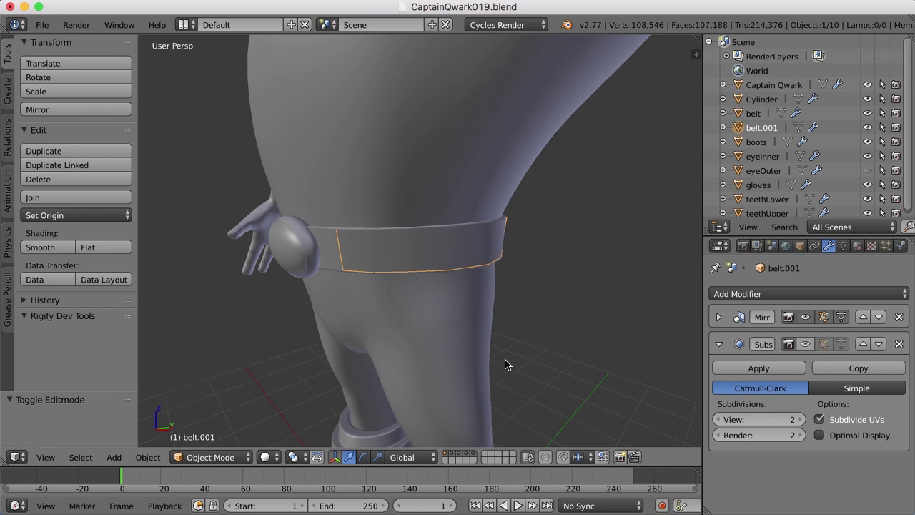
key("m")
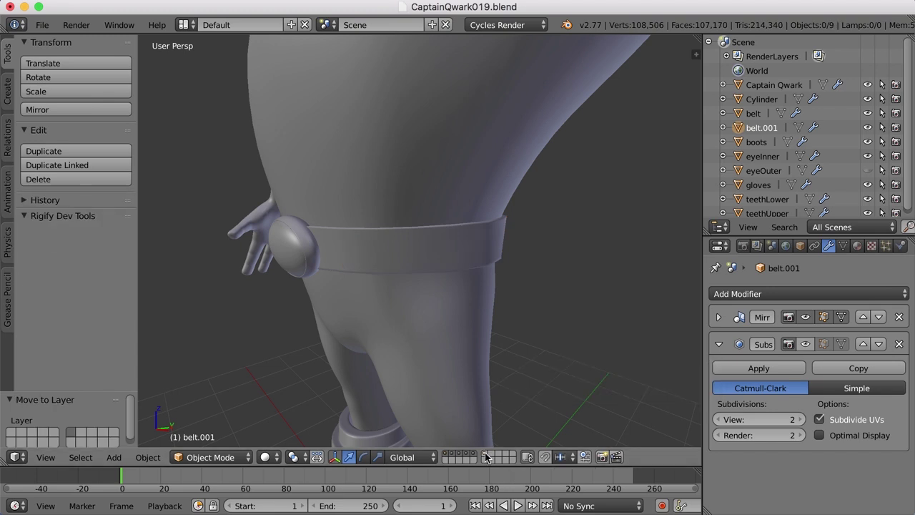
left_click(487, 458)
middle_click(456, 315)
Step: Add a loop cut across the belt.001 strip in Edit Mode
key("Tab")
middle_click(474, 321)
middle_click(481, 335)
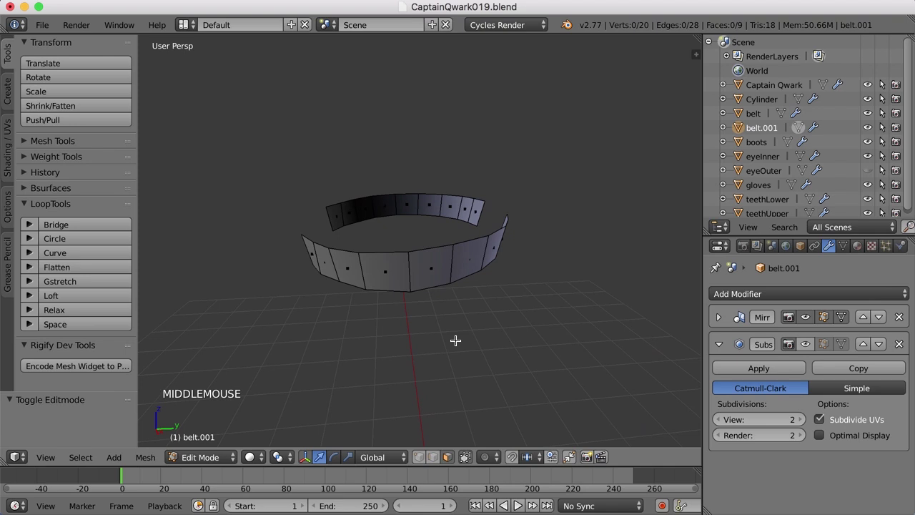
scroll("up", 3)
middle_click(441, 311)
key("ctrl+r")
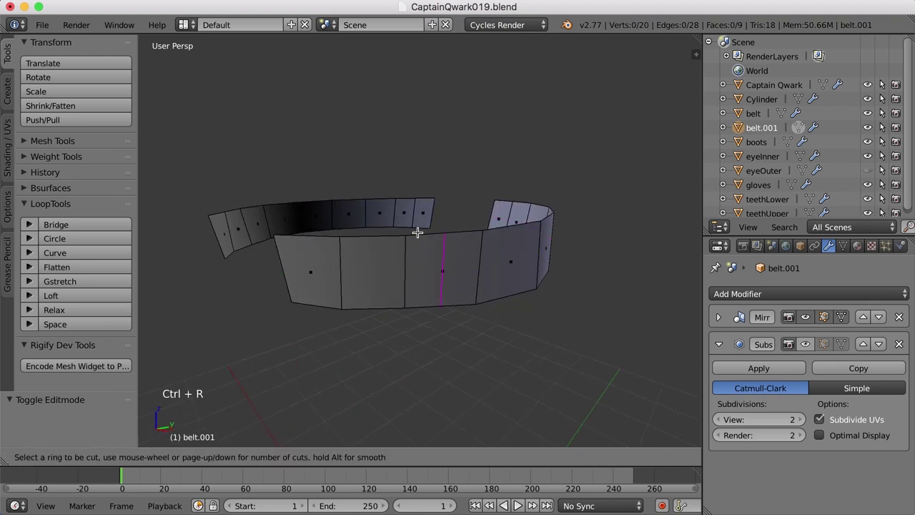
left_click(395, 238)
key("ctrl+Tab")
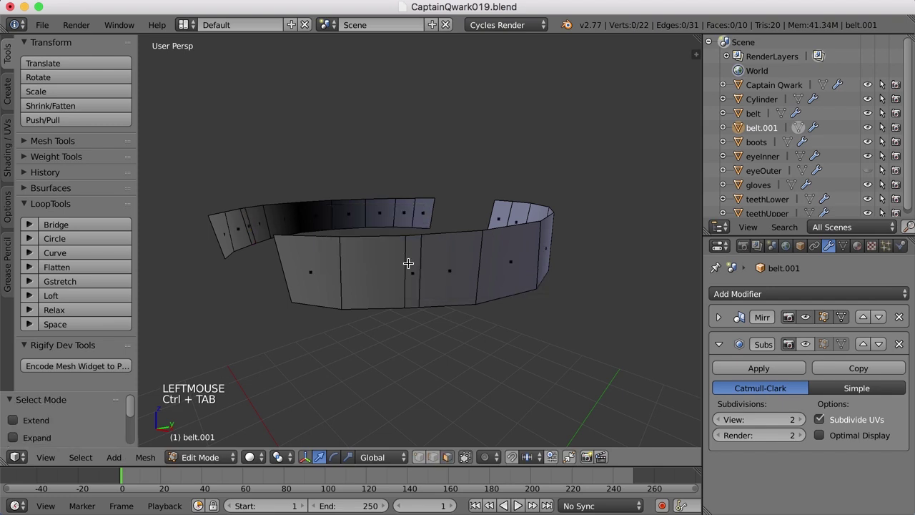
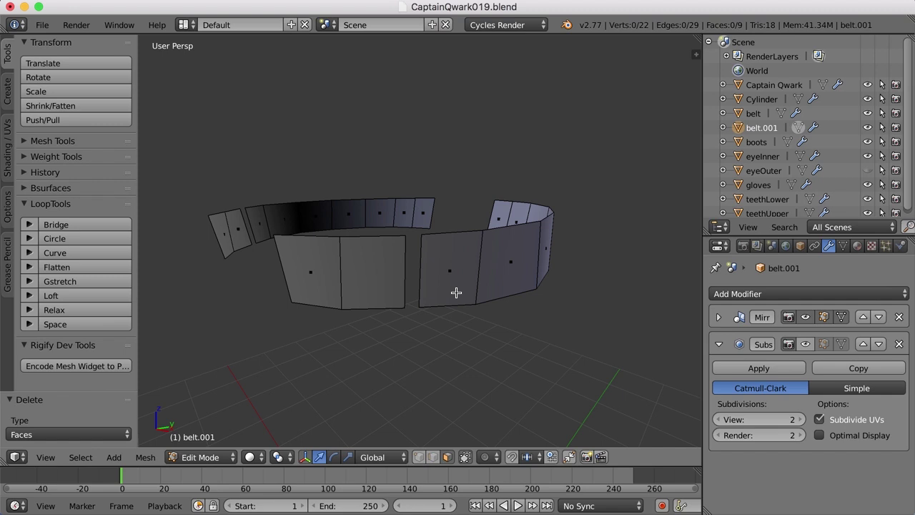
middle_click(464, 309)
middle_click(368, 276)
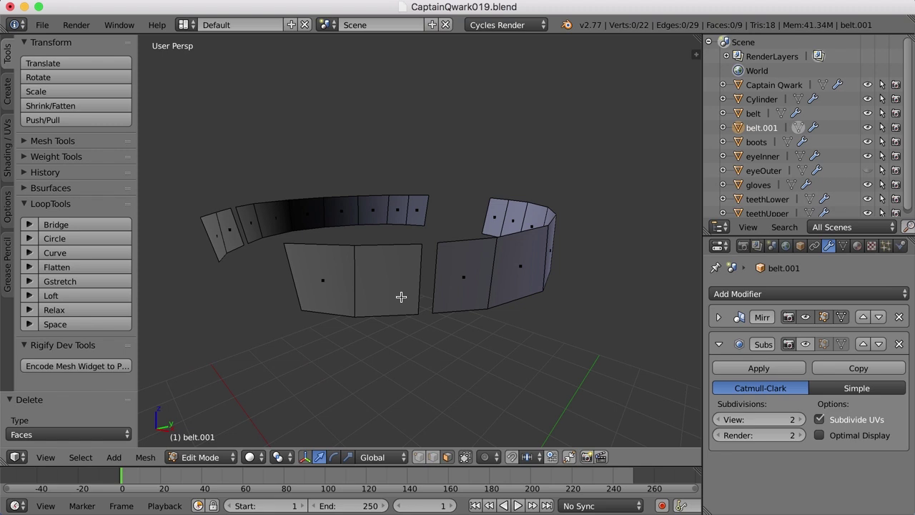
middle_click(435, 319)
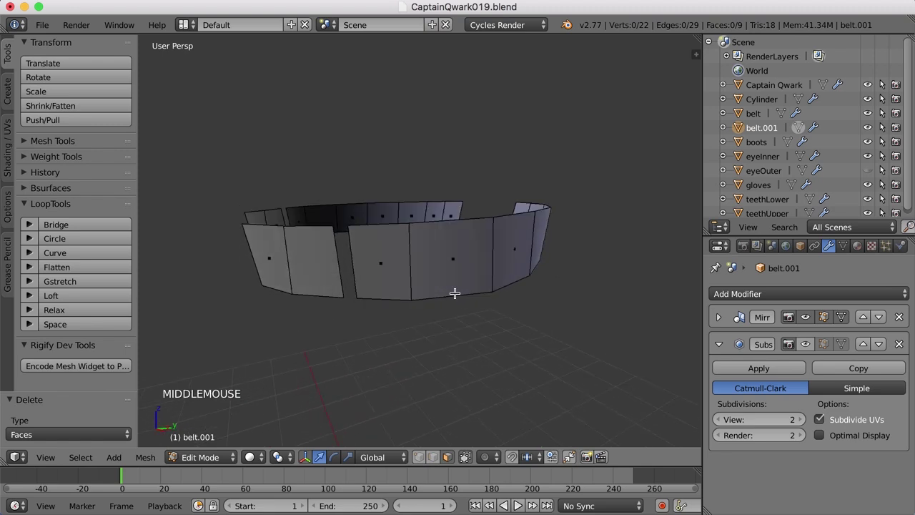
Step: Slide the new edge loop along the strip with Edge Slide
key("ctrl+Tab")
right_click(495, 256)
middle_click(520, 300)
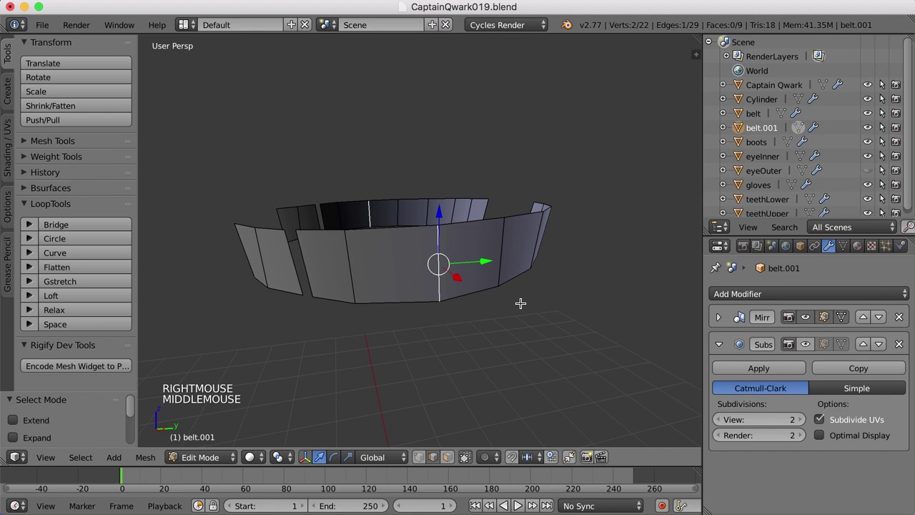
key("ctrl+e")
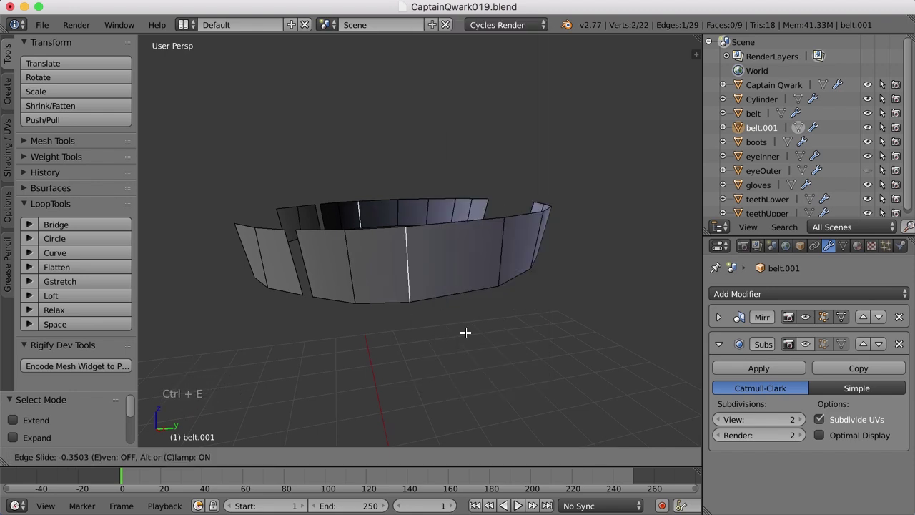
left_click(468, 330)
middle_click(478, 331)
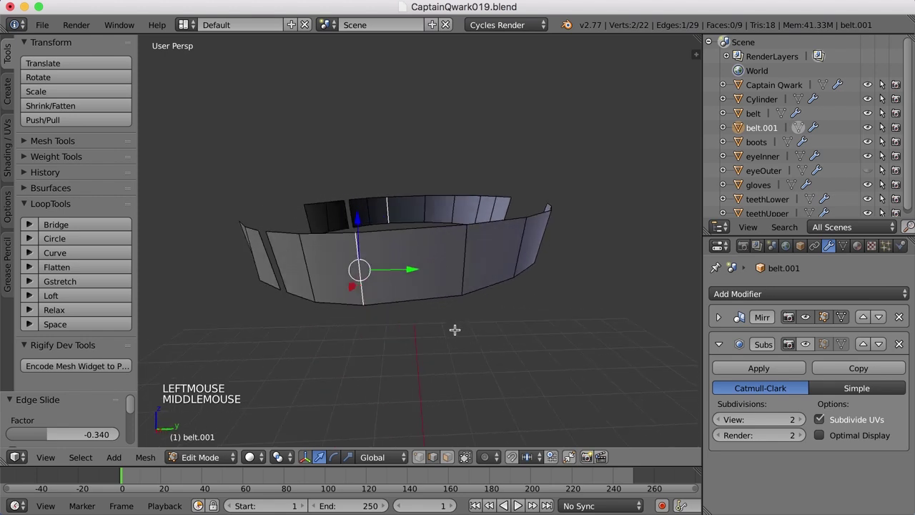
Step: Add another loop cut and delete a face to open the first gap in the strip
key("ctrl+r")
left_click(380, 279)
key("ctrl+Tab")
right_click(370, 273)
key("x")
middle_click(448, 321)
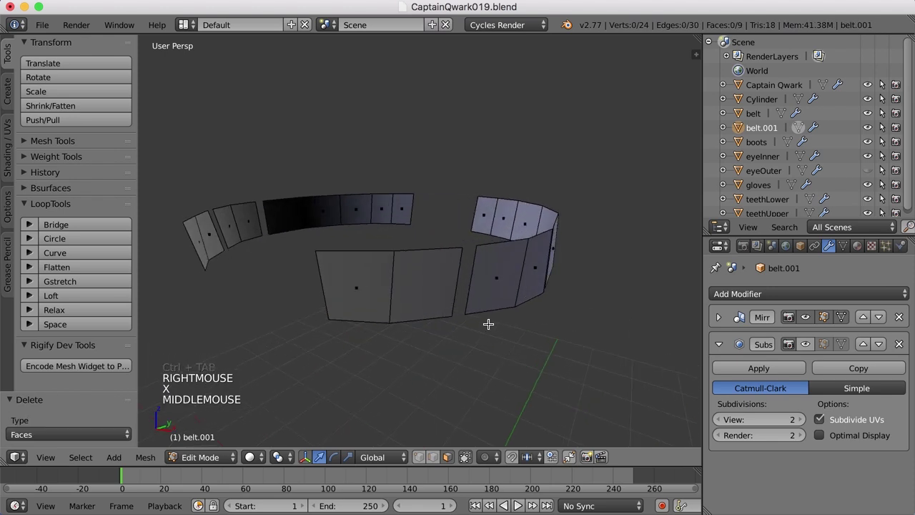
Step: Apply an edge operation to a strip edge and cut another edge loop across it
key("ctrl+Tab")
key("ctrl+Tab")
right_click(426, 271)
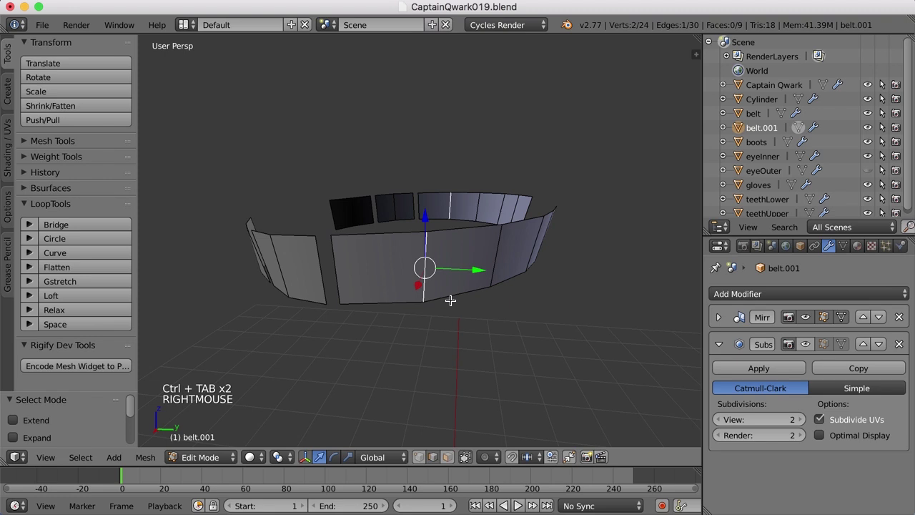
key("ctrl+e")
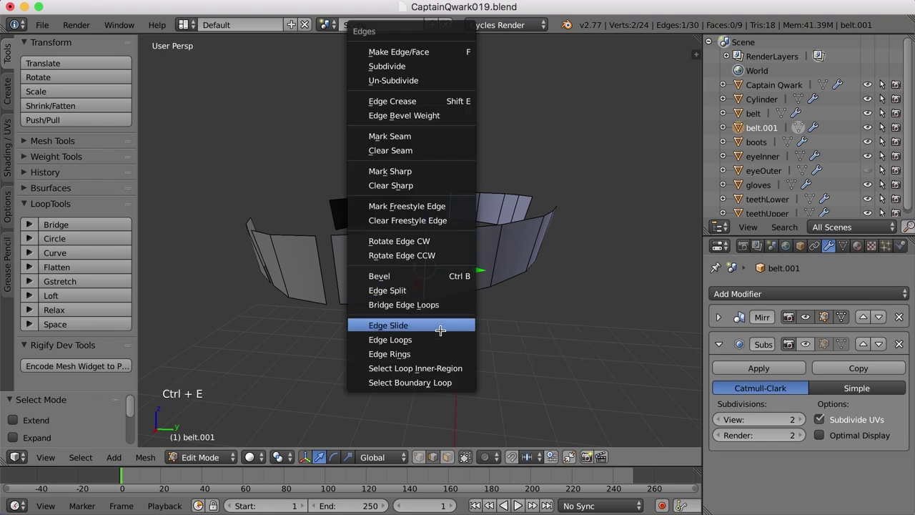
left_click(420, 329)
middle_click(437, 331)
key("ctrl+r")
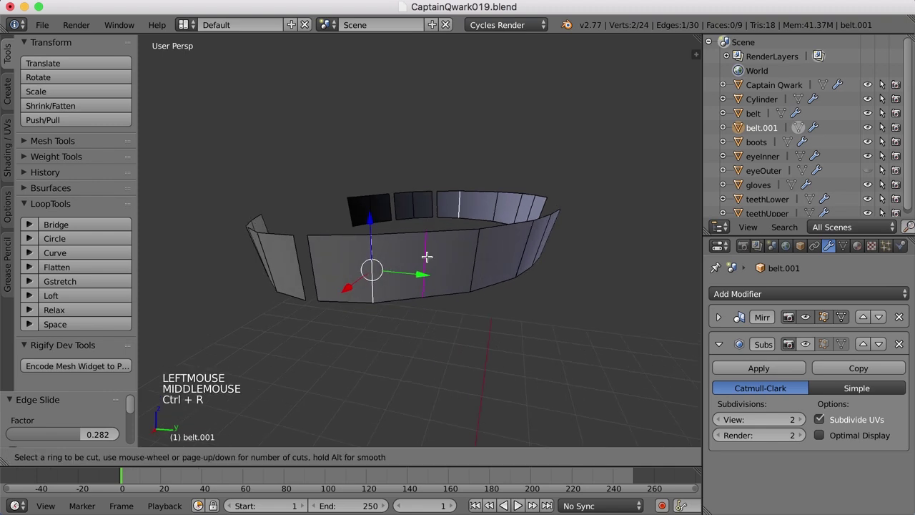
left_click(431, 255)
middle_click(472, 307)
Step: Cut a further loop, delete the alternate faces to leave gapped panels, and review them in Object Mode
key("ctrl+r")
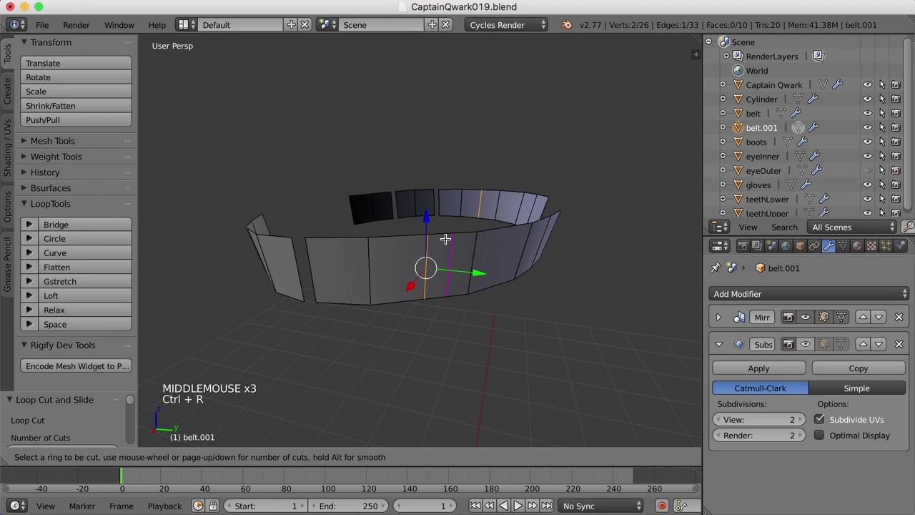
key("ctrl+Tab")
right_click(441, 250)
key("x")
key("a")
key("a")
middle_click(472, 304)
key("Tab")
scroll("up", 3)
scroll("down", 3)
middle_click(551, 347)
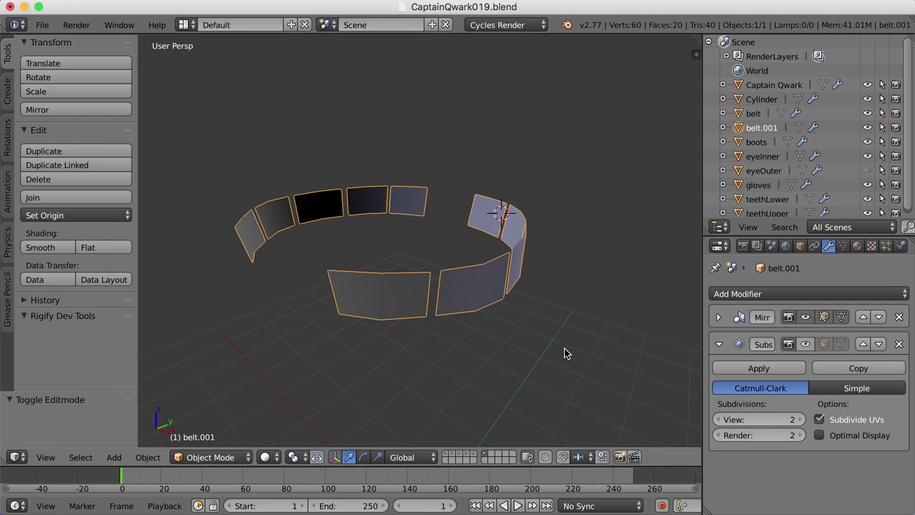
Step: Select all panel faces, change the transform pivot and extrude them outward to give the panels thickness
key("Tab")
key("ctrl+Tab")
key("a")
middle_click(497, 330)
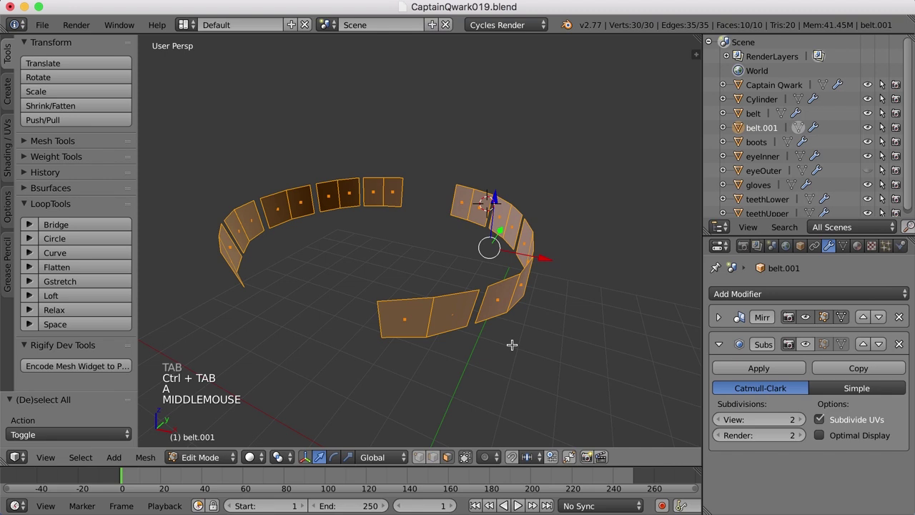
scroll("down", 3)
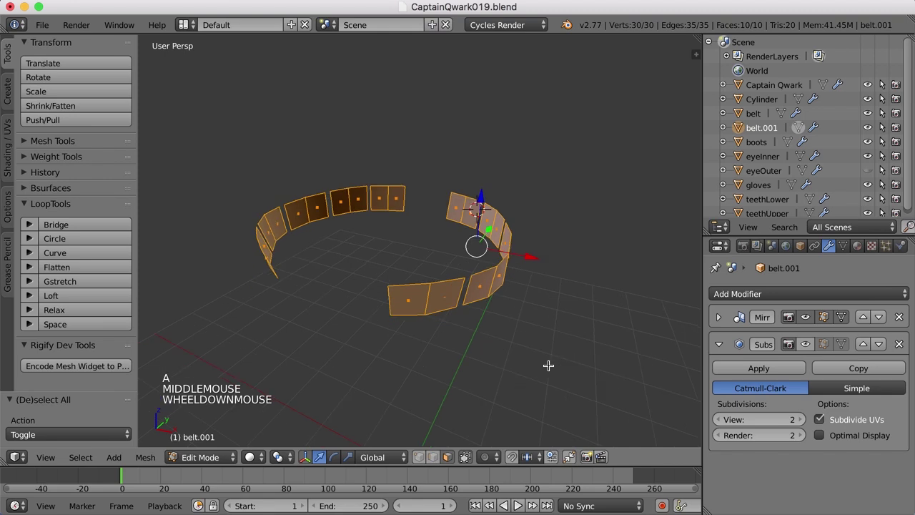
left_click(289, 456)
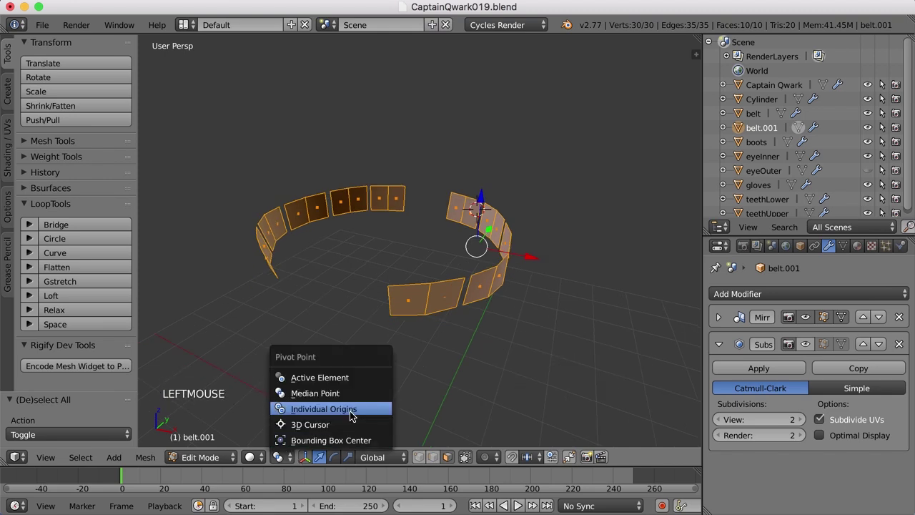
key("e")
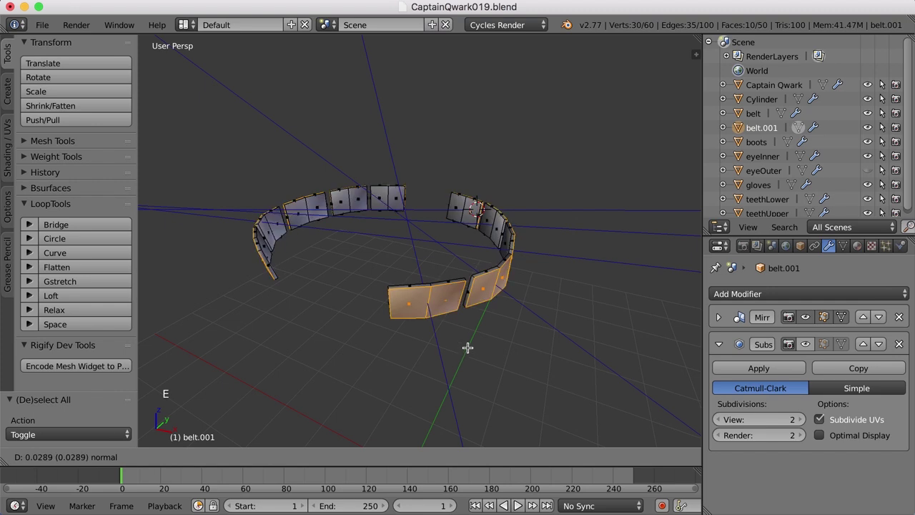
left_click(471, 348)
Step: Inspect the thickened panels from several angles
key("a")
key("Tab")
middle_click(435, 350)
key("Tab")
middle_click(487, 322)
scroll("up", 3)
middle_click(539, 285)
middle_click(520, 296)
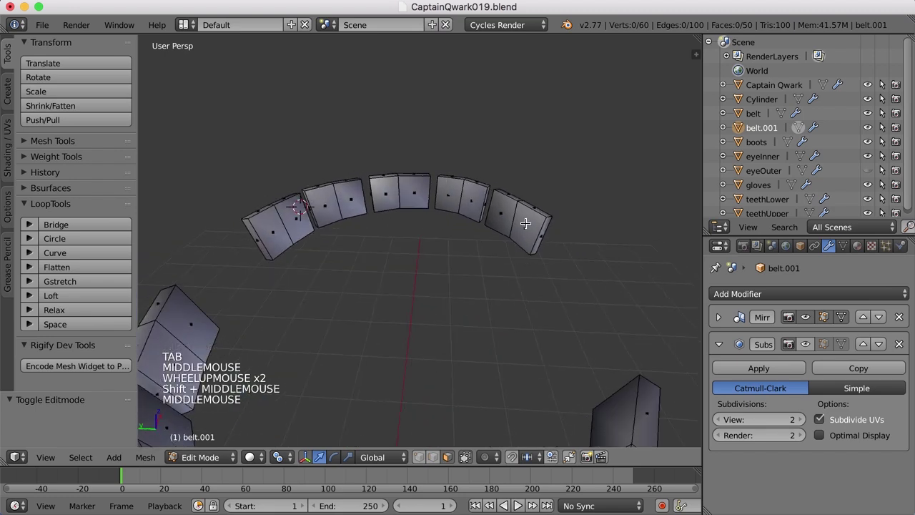
Step: Select a row of unwanted panel faces, delete them, and review the pouch ring in Object Mode
right_click(524, 221)
right_click(505, 217)
right_click(475, 205)
right_click(452, 195)
right_click(412, 195)
right_click(380, 203)
right_click(355, 206)
right_click(329, 213)
right_click(307, 225)
right_click(277, 237)
middle_click(570, 346)
key("x")
middle_click(576, 360)
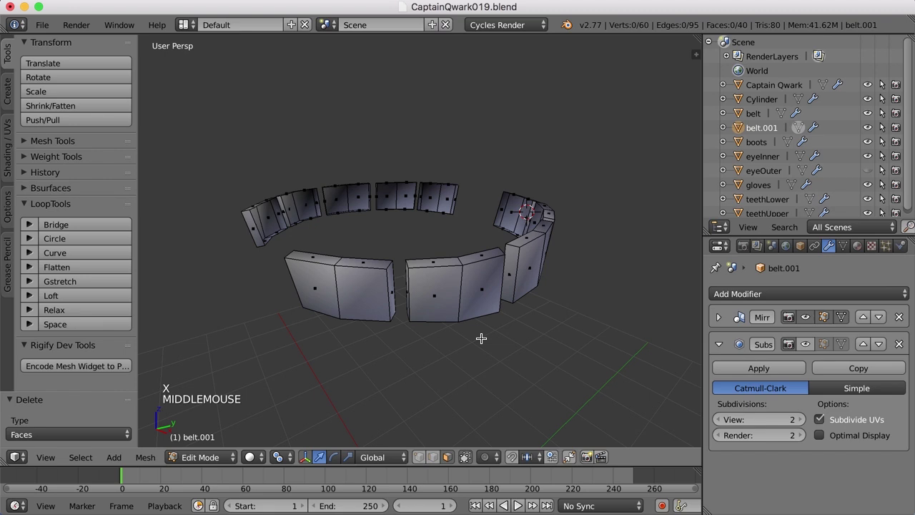
key("Tab")
scroll("down", 3)
Step: Edit belt.001 with the Subsurf modifier's smoothed result shown in Edit Mode
middle_click(452, 347)
scroll("up", 3)
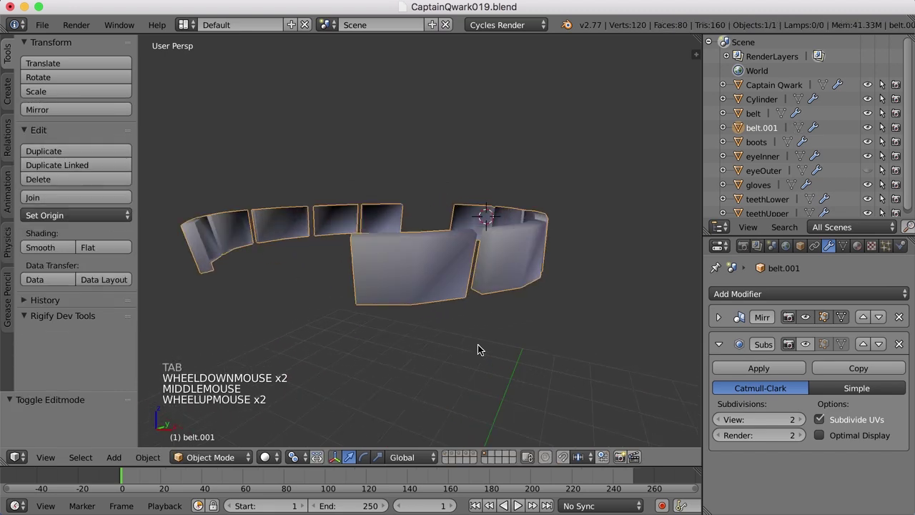
key("Tab")
middle_click(466, 312)
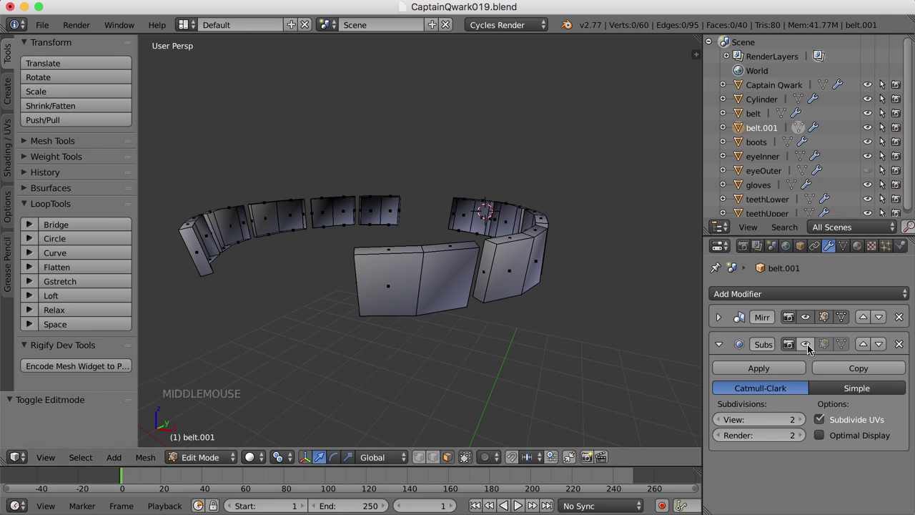
left_click(809, 349)
middle_click(582, 373)
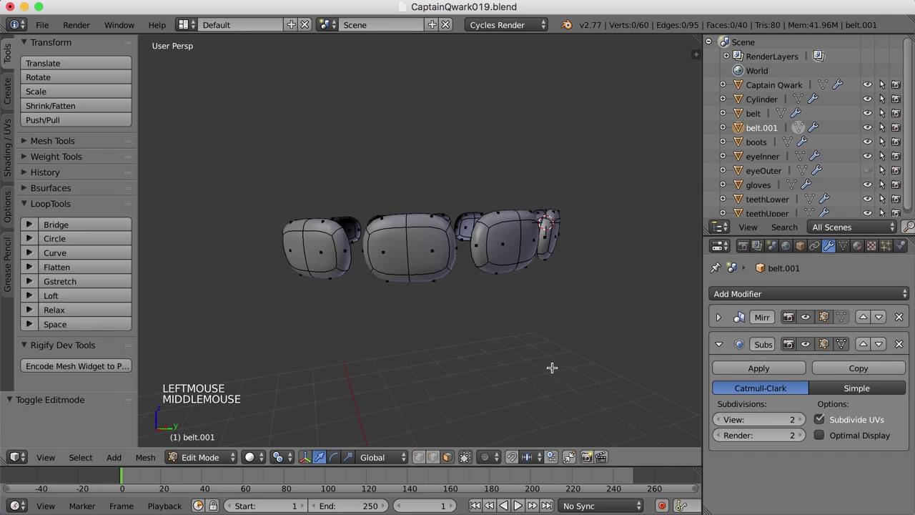
scroll("up", 3)
Step: Add horizontal edge loops close to the pouch top and bottom edges
key("ctrl+r")
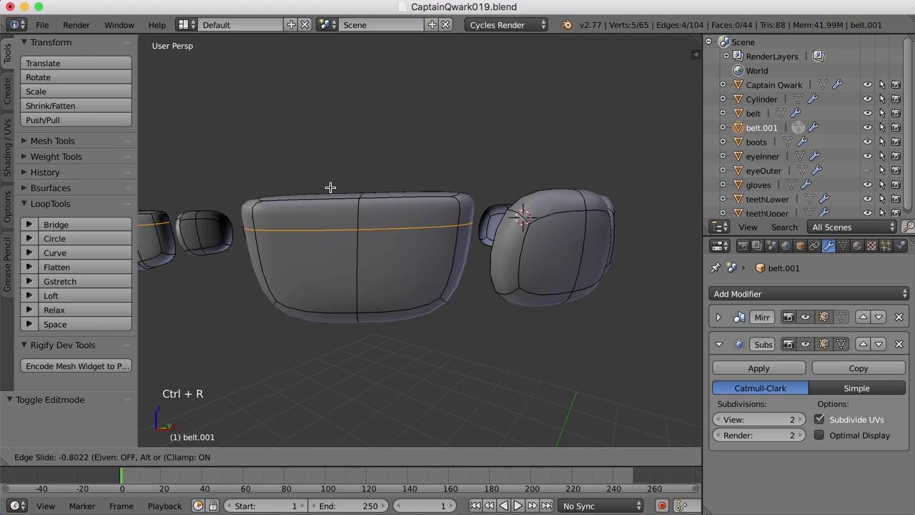
left_click(331, 178)
key("ctrl+r")
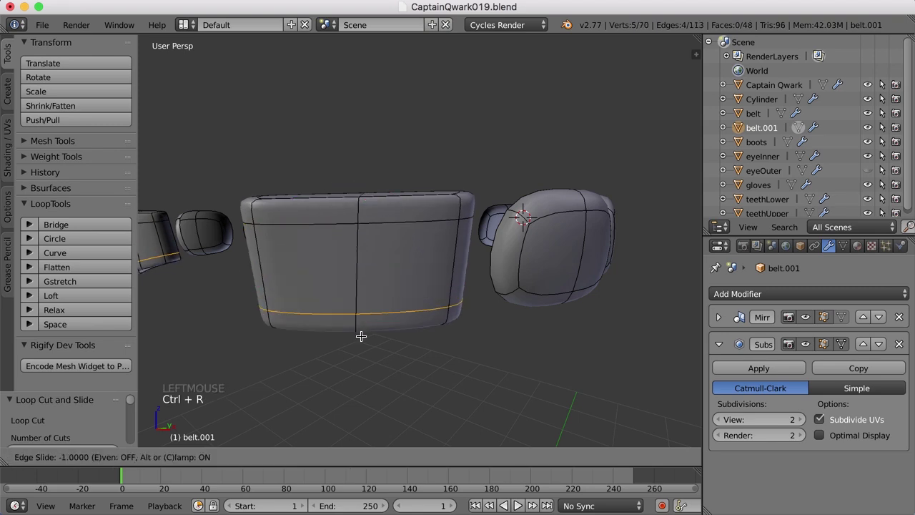
left_click(375, 302)
Step: Add vertical edge loops near the pouch sides and review the sharpened pouches in Object Mode
key("ctrl+r")
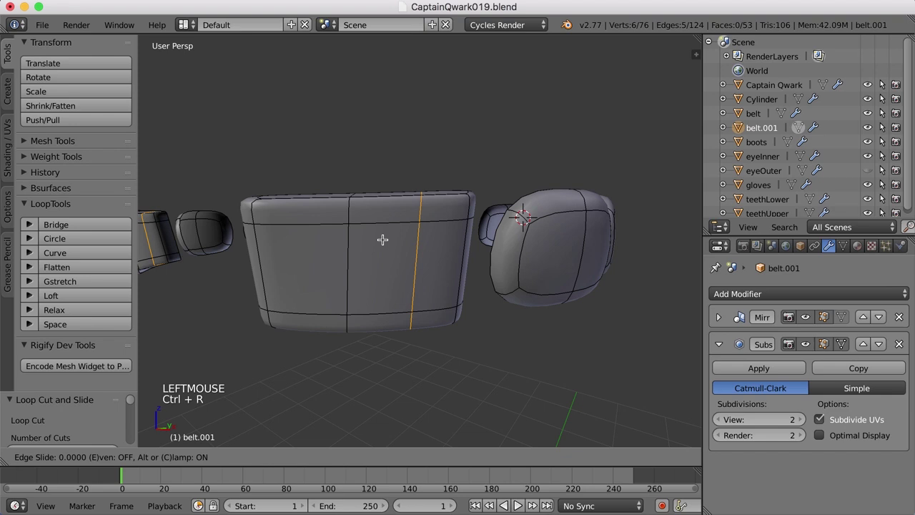
key("a")
key("Tab")
scroll("down", 3)
middle_click(438, 327)
scroll("up", 3)
right_click(479, 301)
key("Tab")
middle_click(496, 305)
key("ctrl+r")
left_click(441, 330)
middle_click(448, 338)
Step: Show the character body with belt.001 selected and inspect the pouch ring around the waist
scroll("up", 3)
middle_click(464, 333)
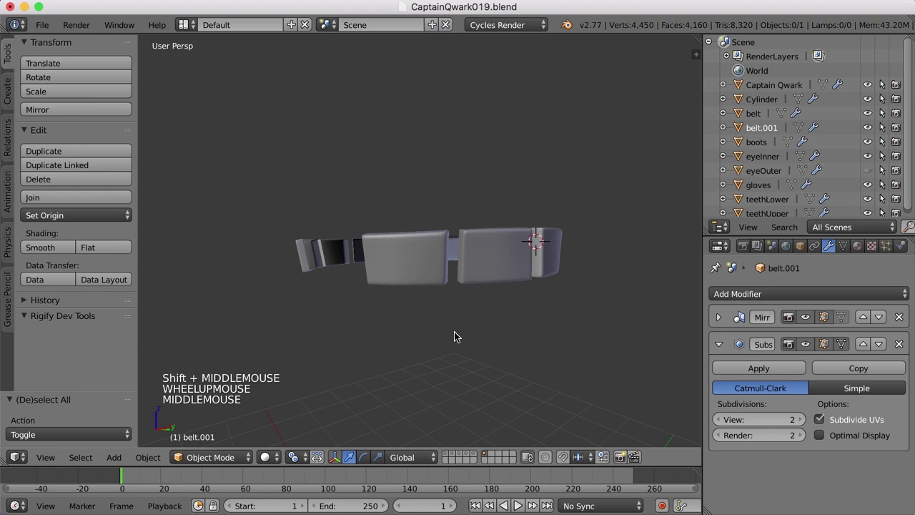
left_click(447, 456)
scroll("down", 3)
middle_click(440, 333)
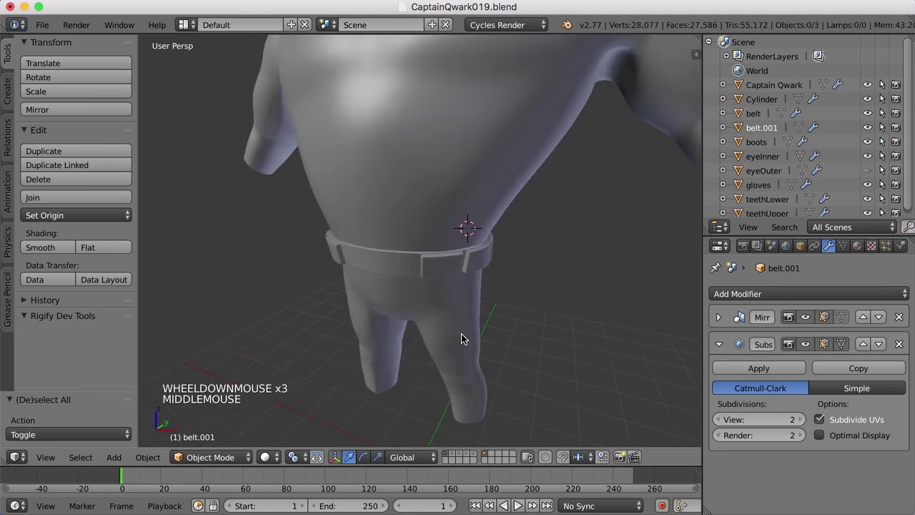
right_click(441, 263)
middle_click(464, 298)
scroll("up", 3)
middle_click(532, 331)
middle_click(507, 321)
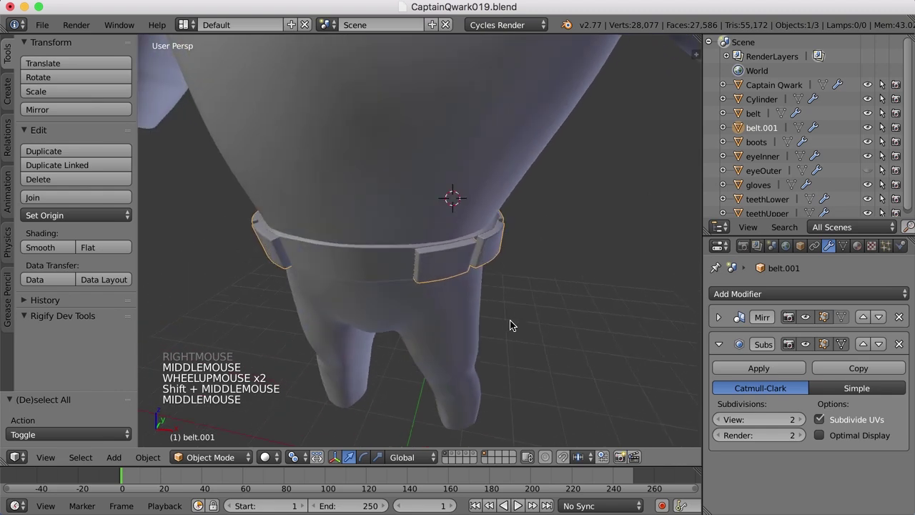
middle_click(486, 312)
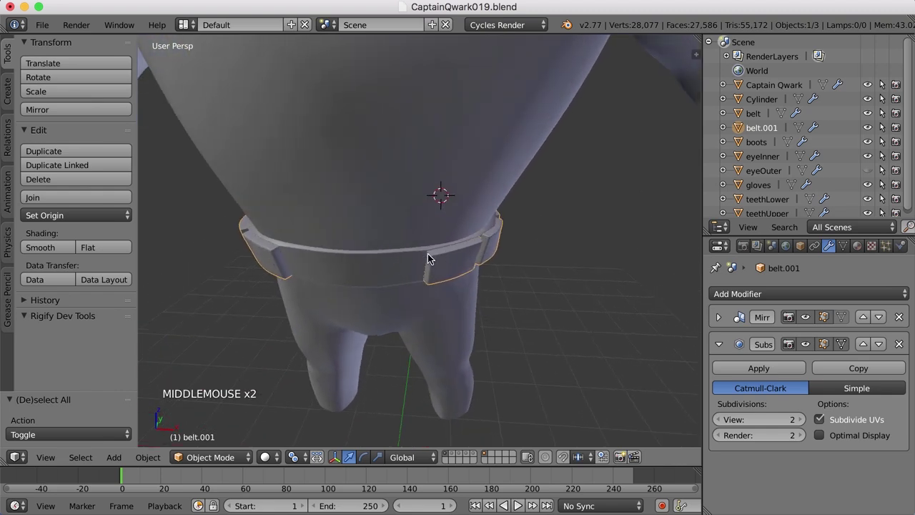
Step: Snap the 3D cursor back to the world centre and frame the whole character with the belt
scroll("down", 3)
middle_click(487, 302)
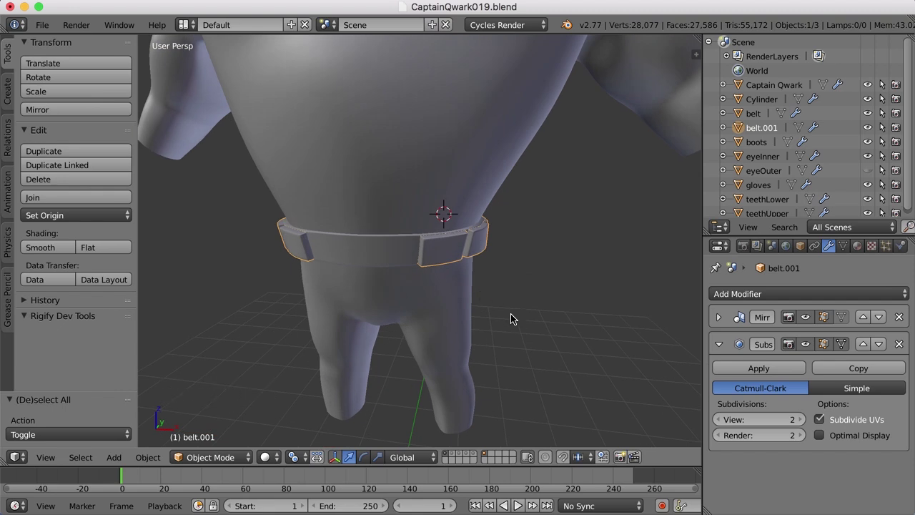
key("shift+s")
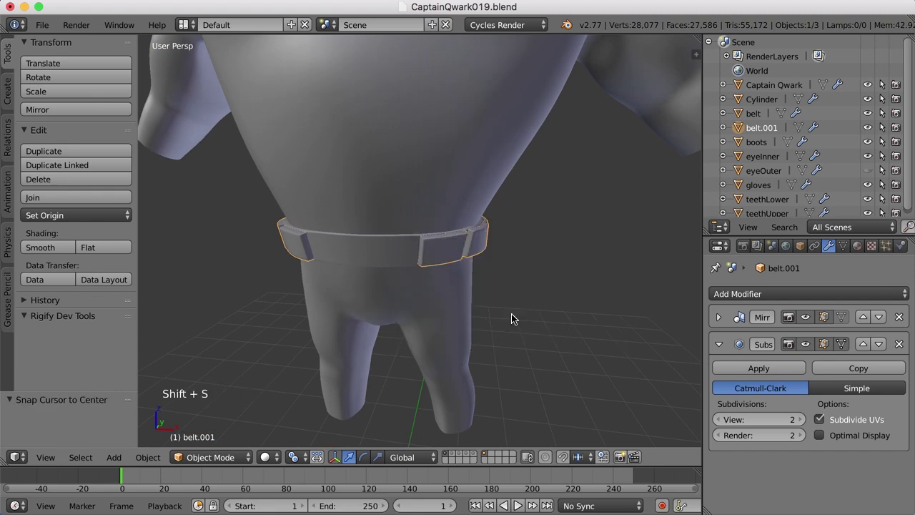
scroll("down", 3)
middle_click(517, 313)
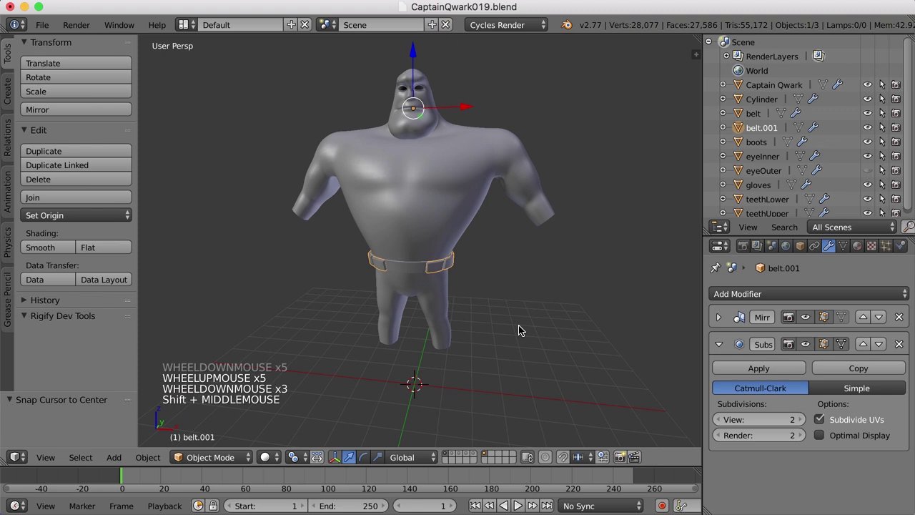